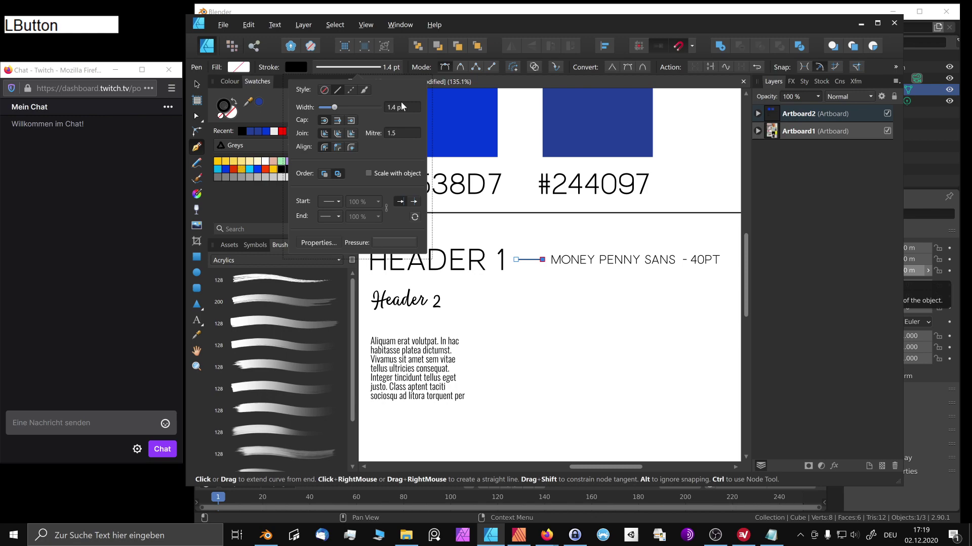
- Set the line stroke to 1 pt and select the line and font label beside Header 1
key(KP_1)
key(Return)
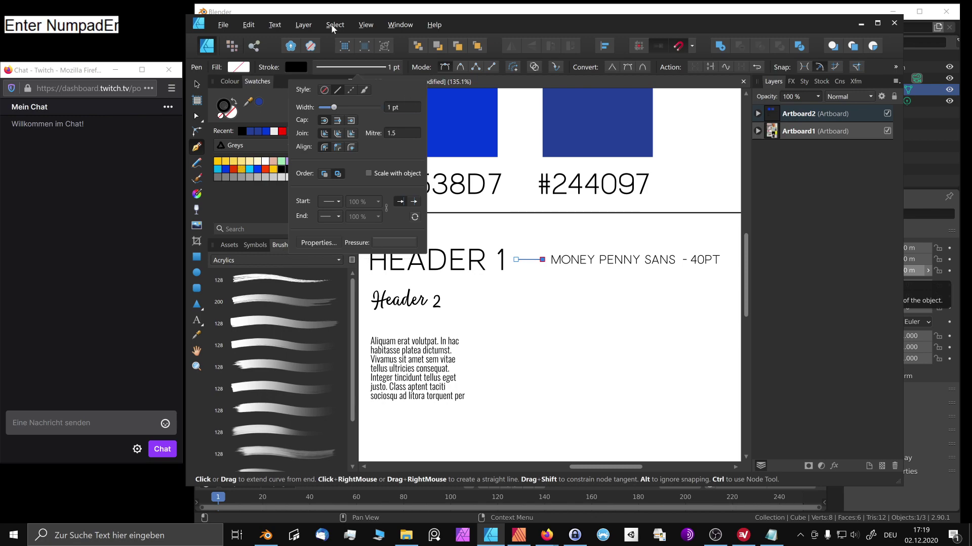
click(562, 263)
click(570, 266)
click(568, 264)
- Copy the line and label down beside Header 2 and shorten the copied line to fit
click(567, 305)
click(562, 301)
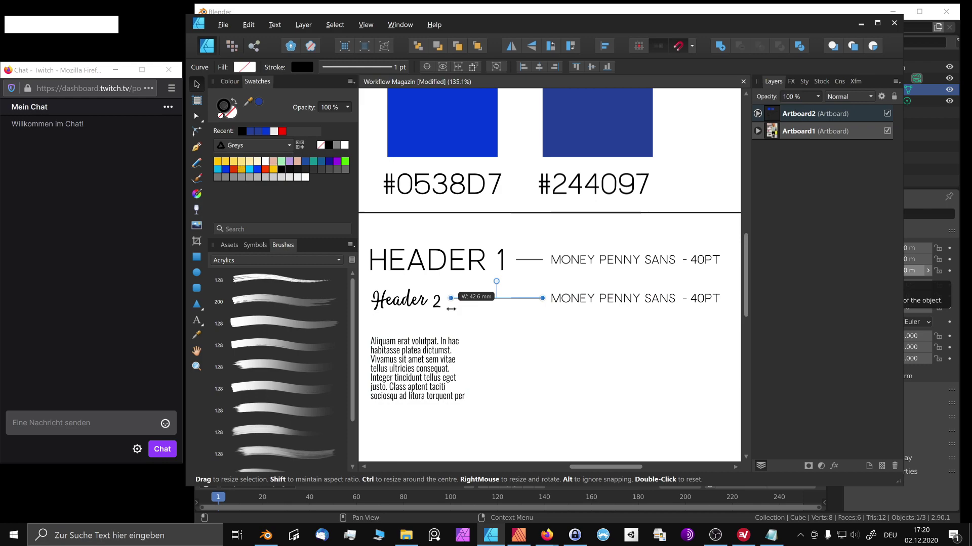
click(585, 303)
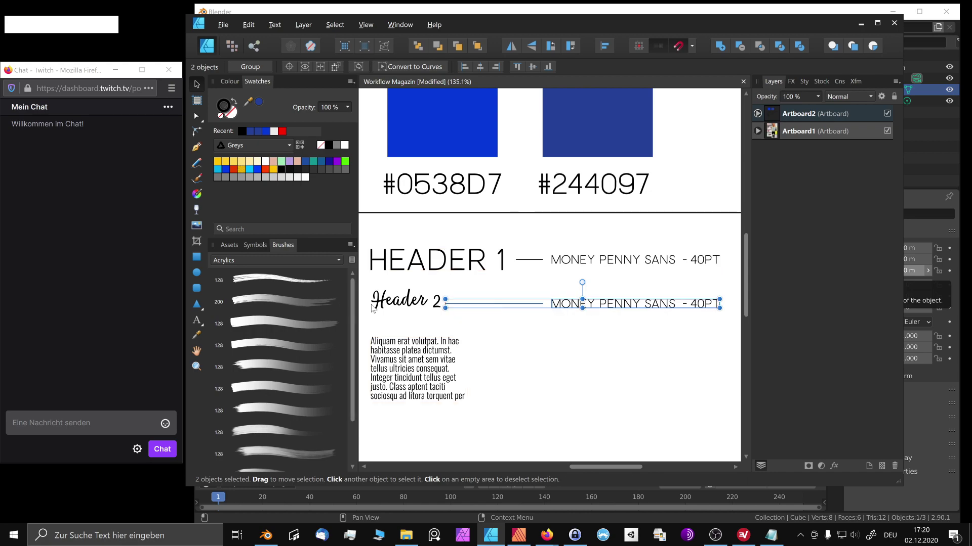
- Replace SANS with SCRIPT in the Header 2 font label
click(562, 263)
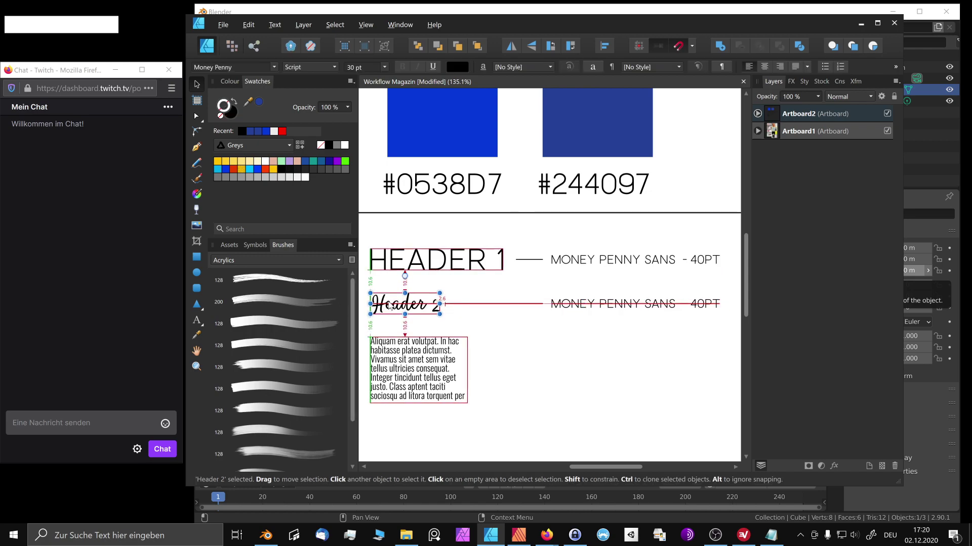
click(561, 263)
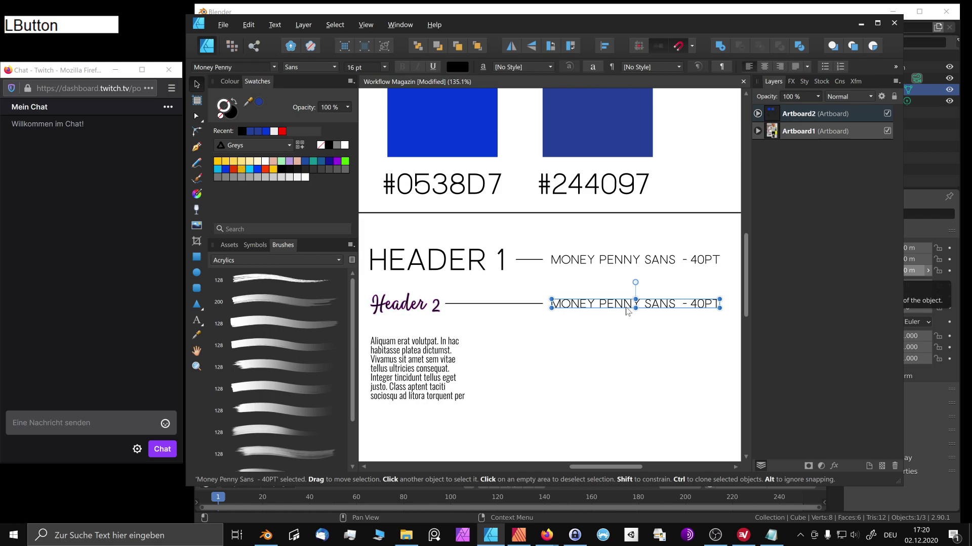
click(562, 263)
click(315, 69)
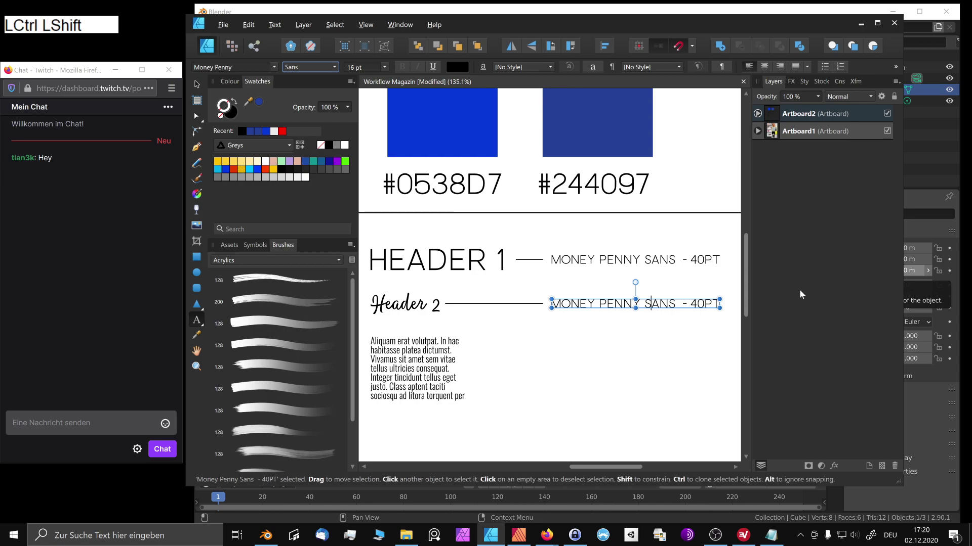
key(ctrl+shift+Right)
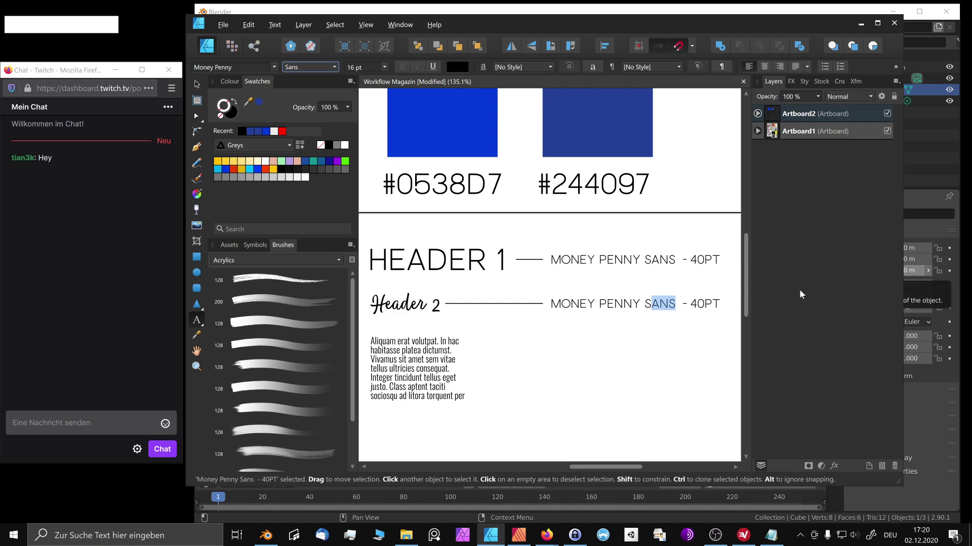
click(562, 263)
key(Left)
key(shift+Right)
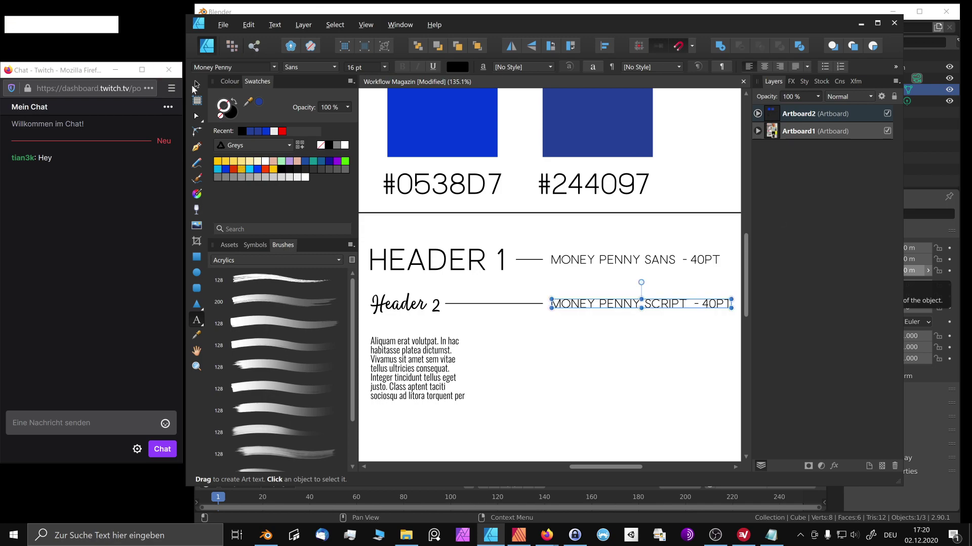
click(562, 263)
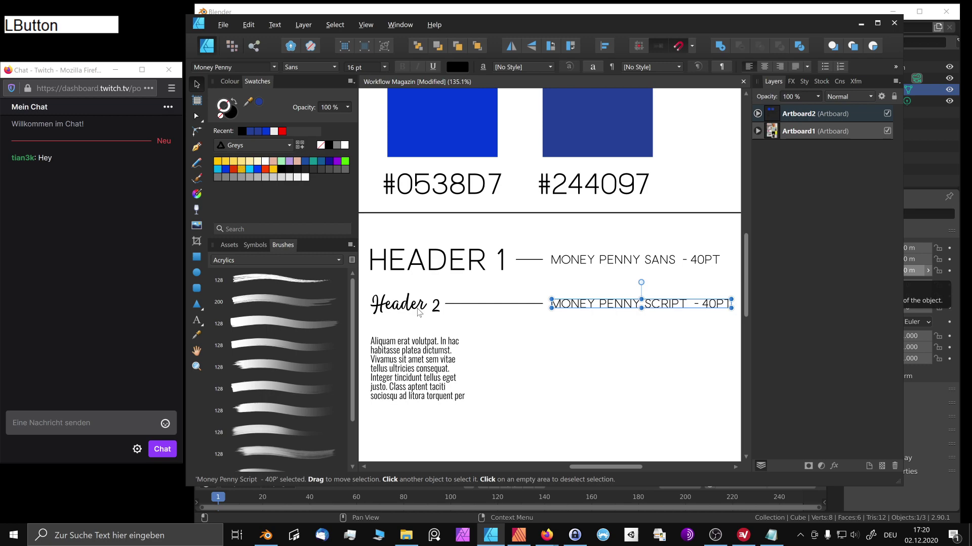
- Change the label size from 40PT to 30PT and select the Header 2 line and label together
click(562, 263)
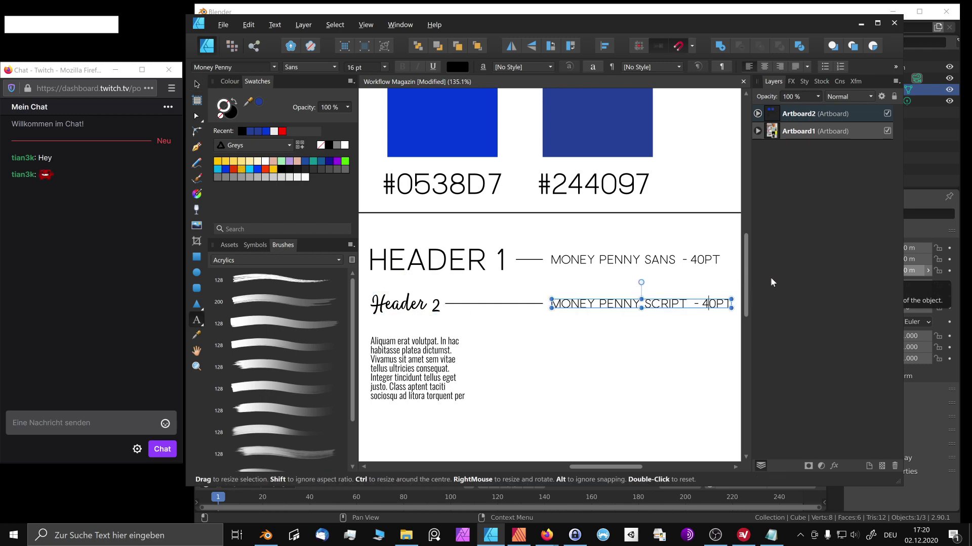
key(BackSpace)
key(KP_3)
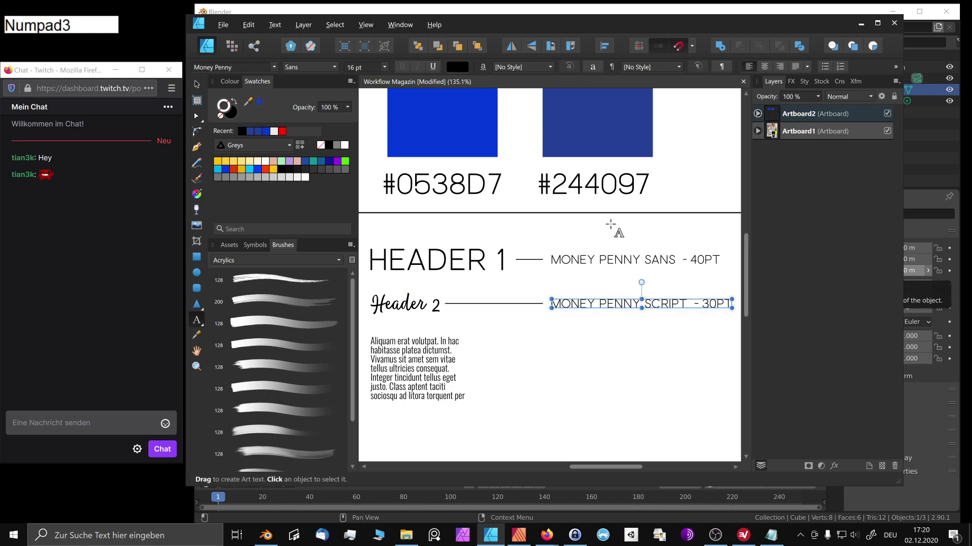
click(562, 263)
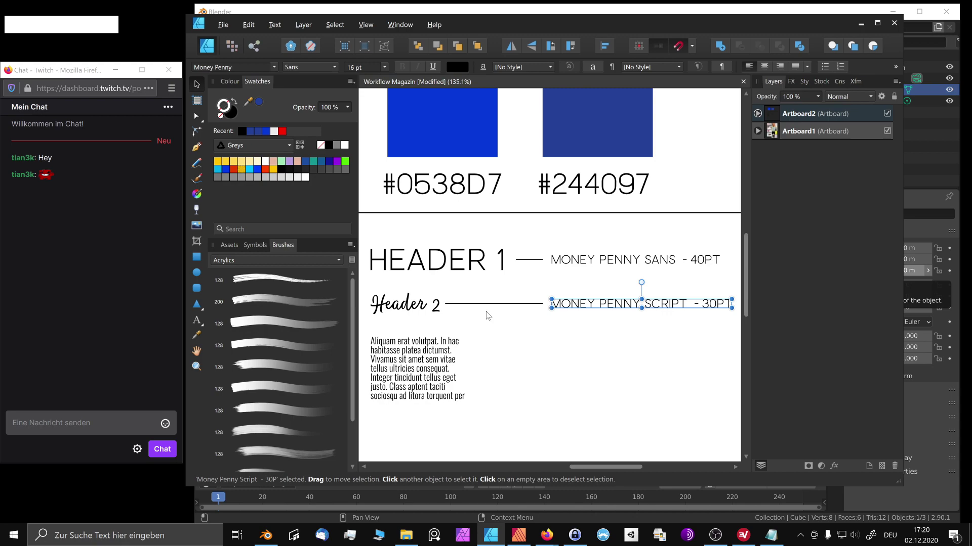
click(617, 306)
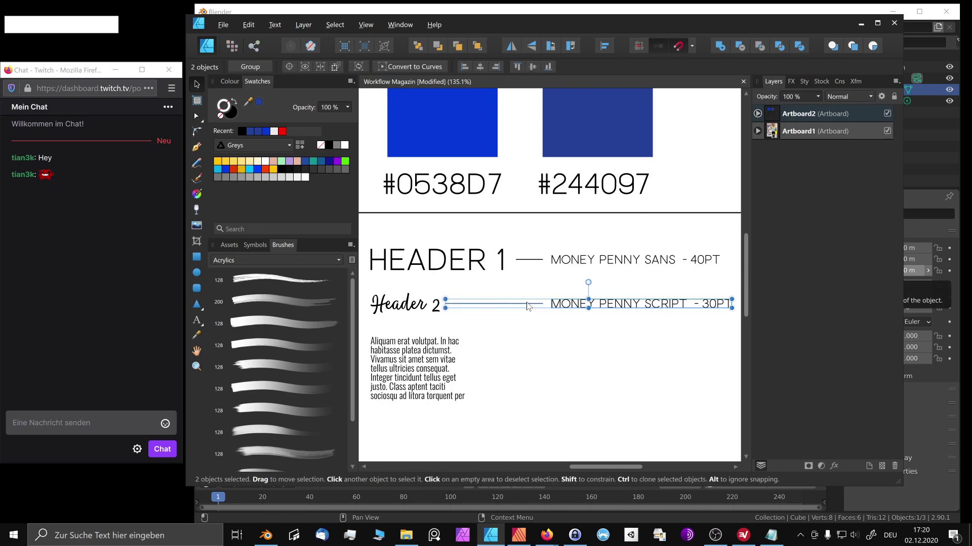
- Copy the line and label down beside the body text and select the copied label for editing
click(617, 306)
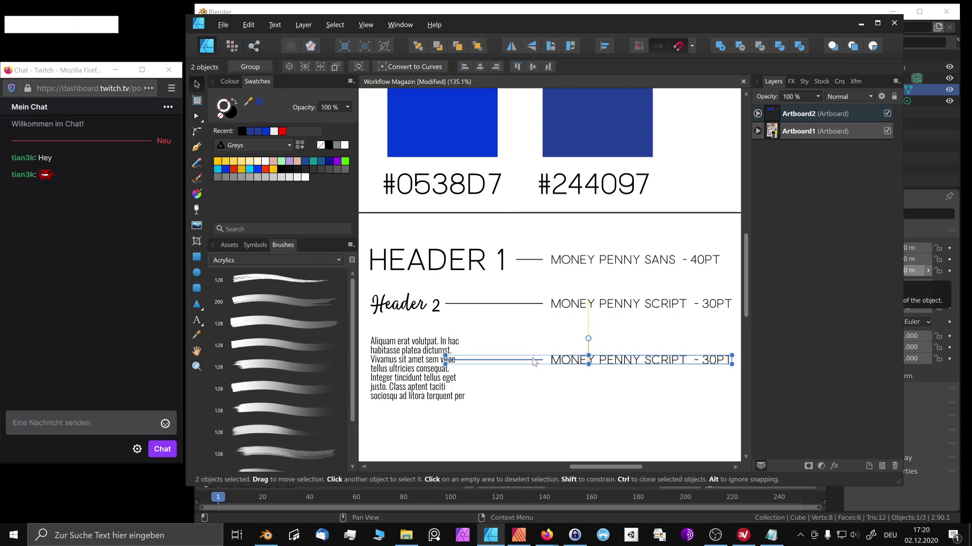
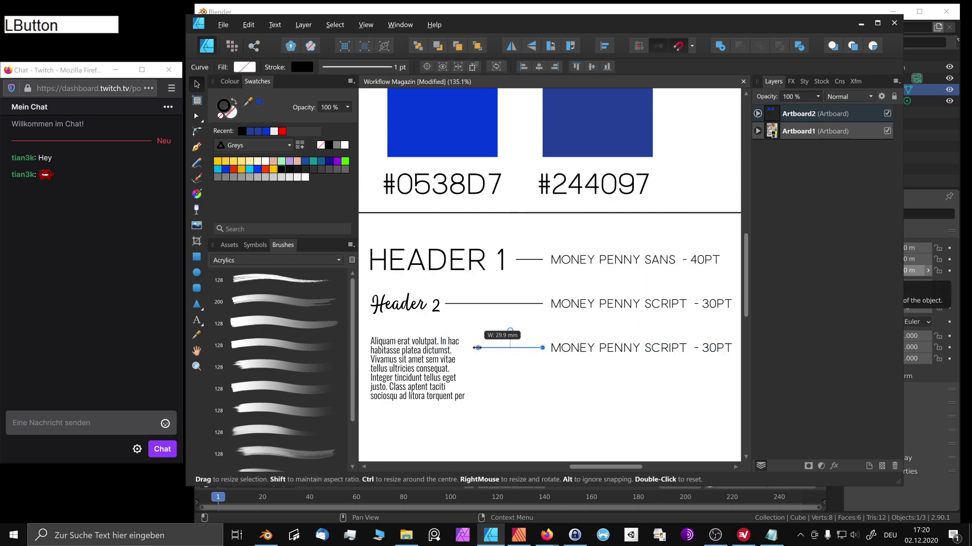
click(577, 349)
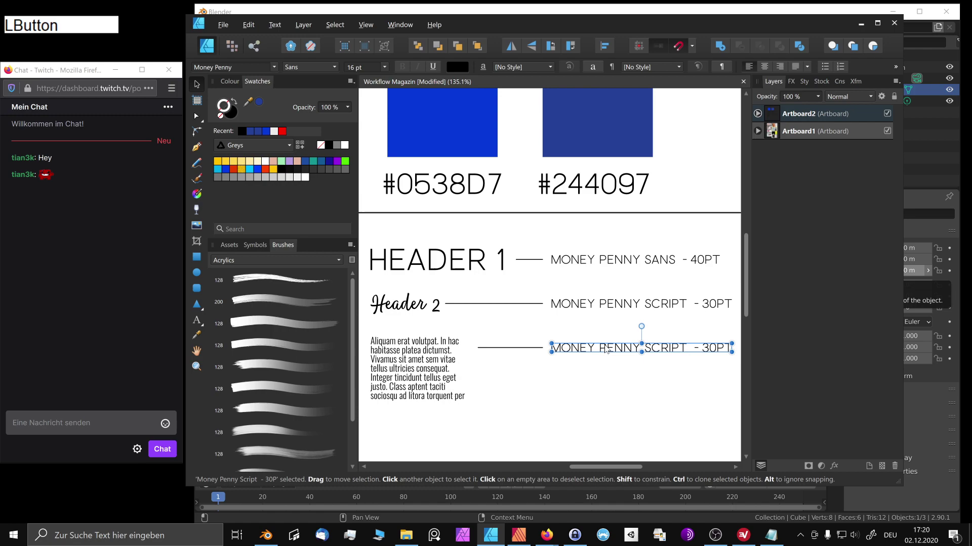
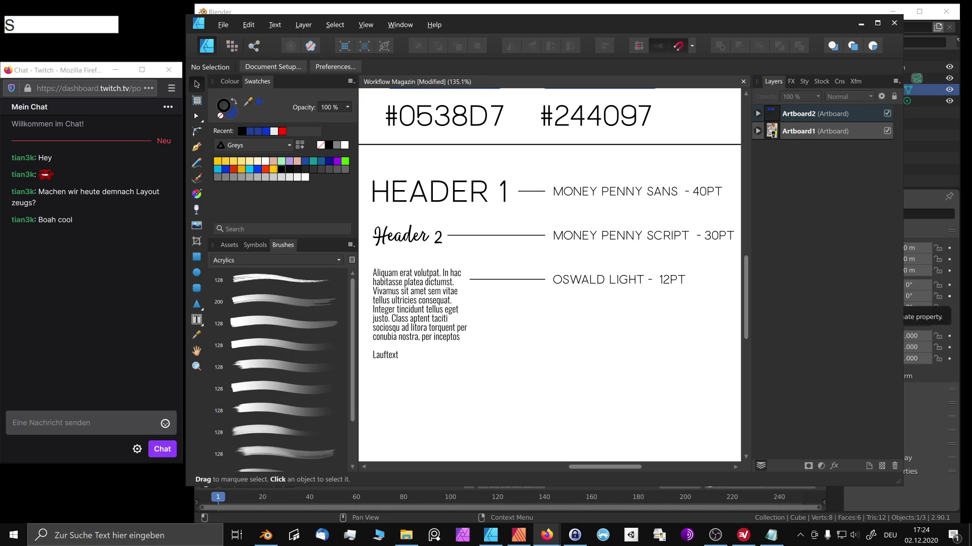
key(h)
key(Return)
key(KP_Enter)
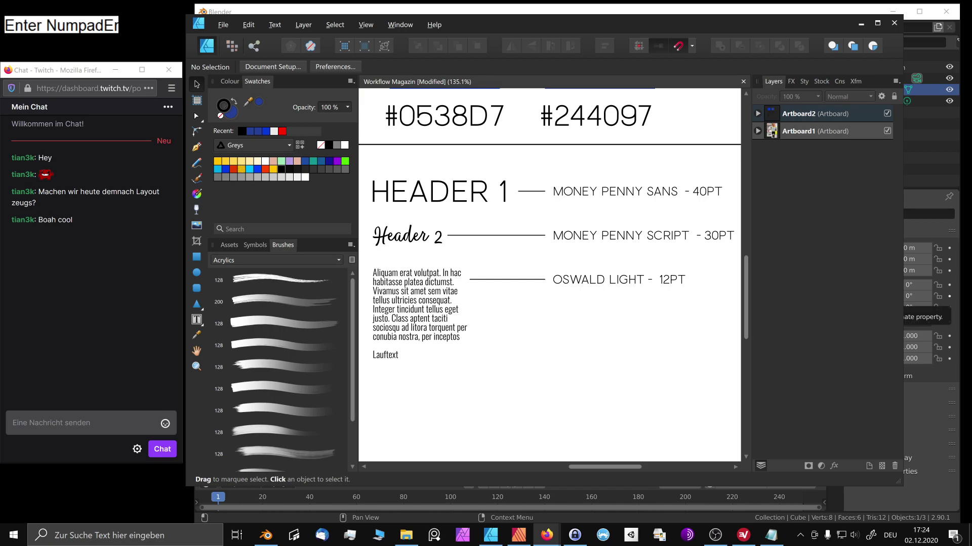
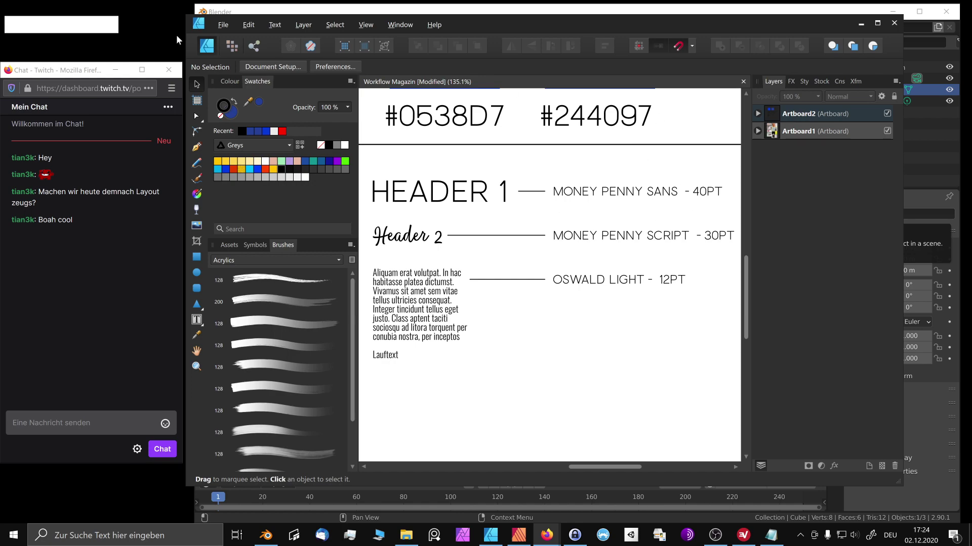
- Copy the body text and caption further down and retype the caption as the footer caption
click(402, 300)
click(434, 318)
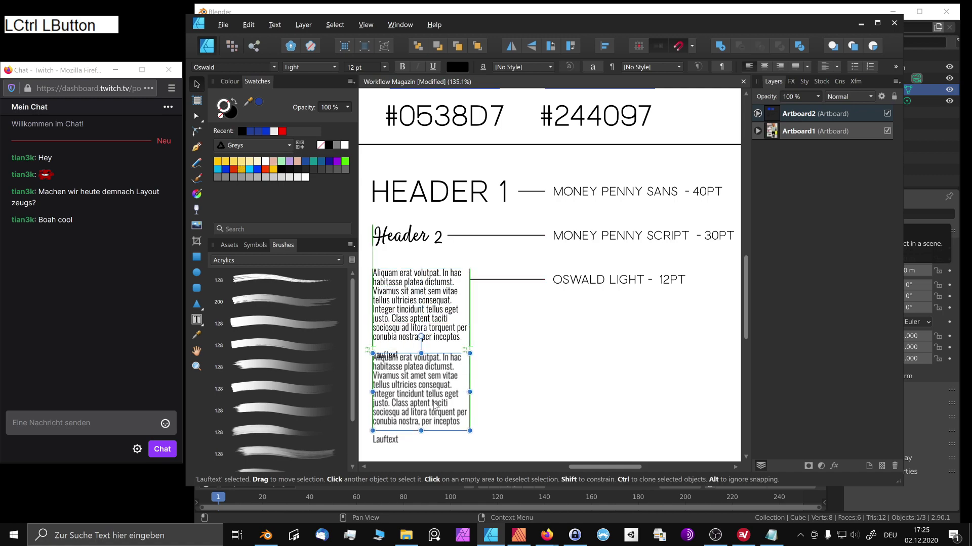
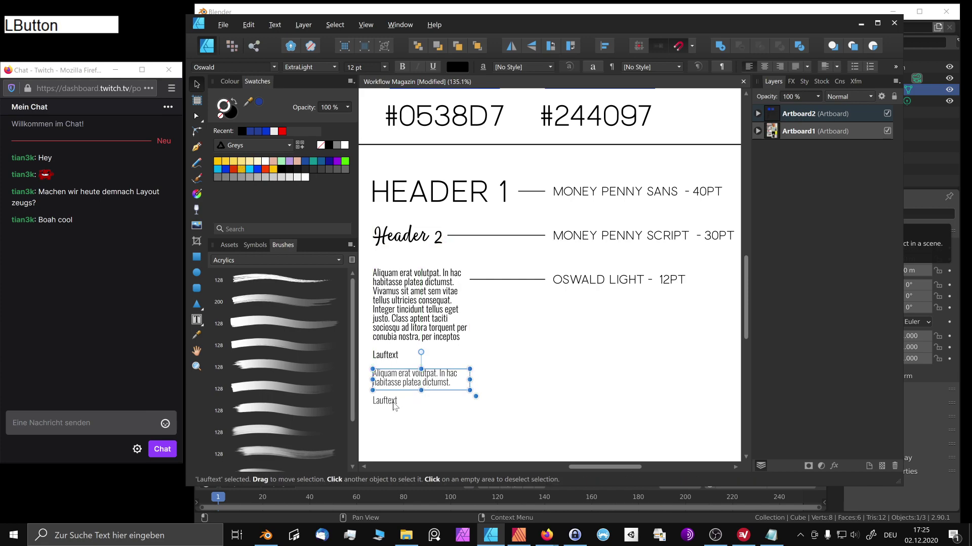
key(Down)
key(ctrl+shift+Left)
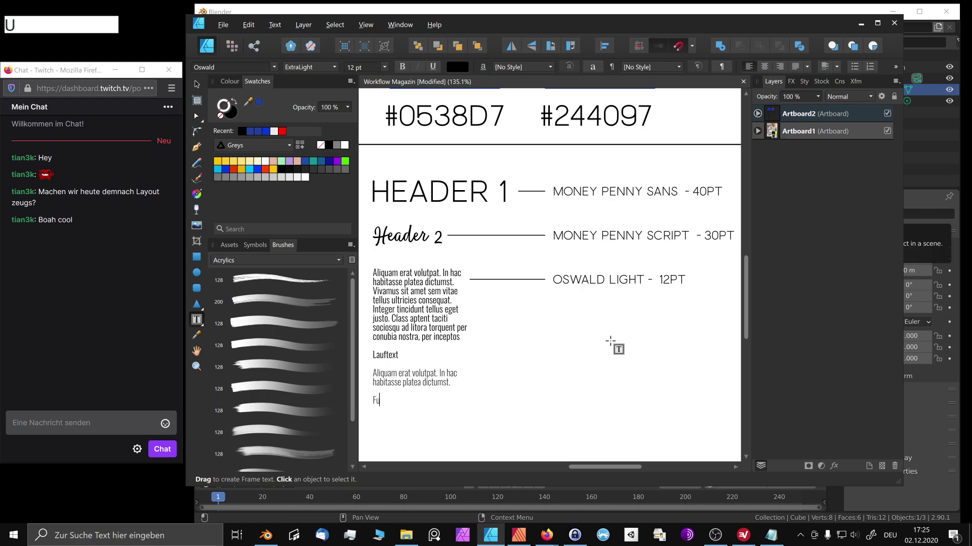
text(el€)
key(space)
key(space)
text(e€)
text(nh)
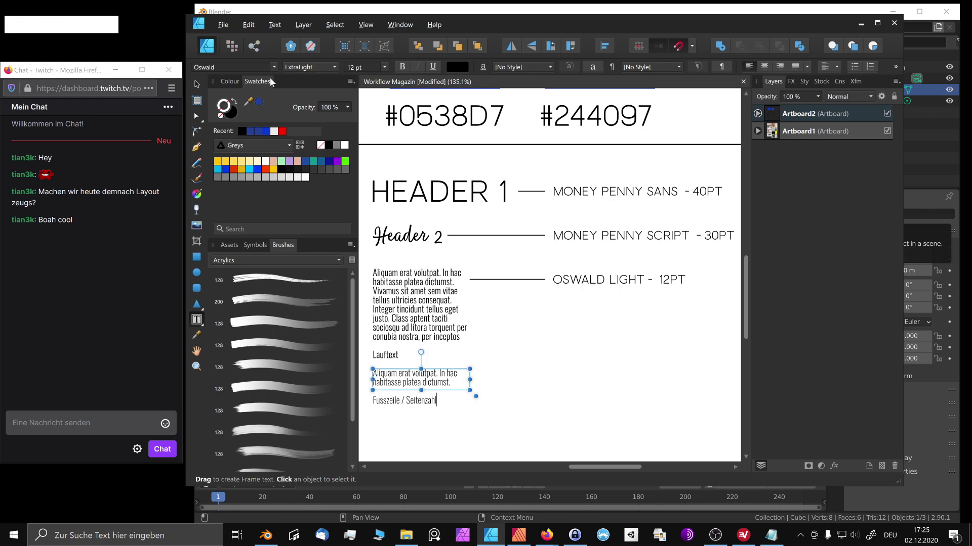
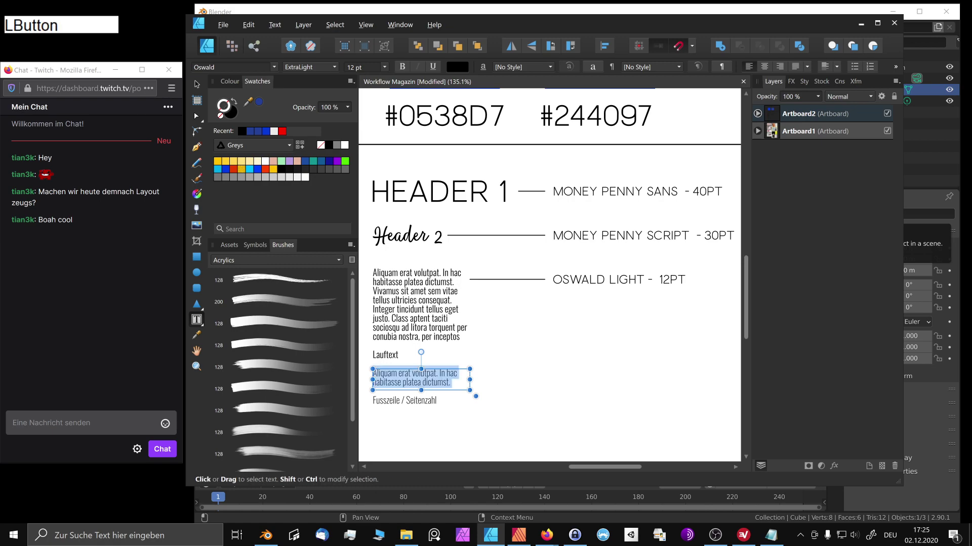
- Start replacing the footer placeholder sentence with the digits 1 and 2
key(KP_1)
key(KP_2)
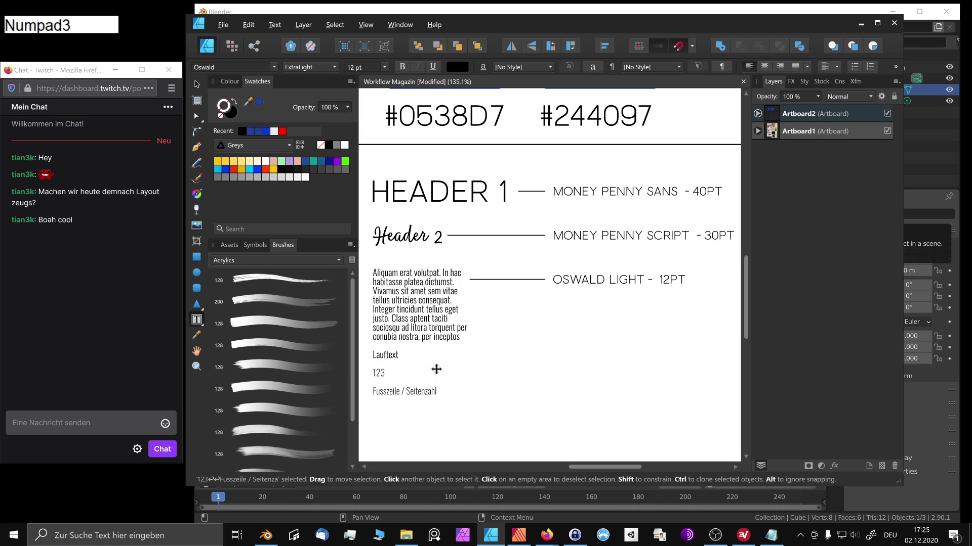
- Enter the digits 4 through 9 so the footer sample reads 123456789
key(KP_4)
key(KP_5)
key(KP_6)
key(KP_7)
key(KP_8)
key(KP_9)
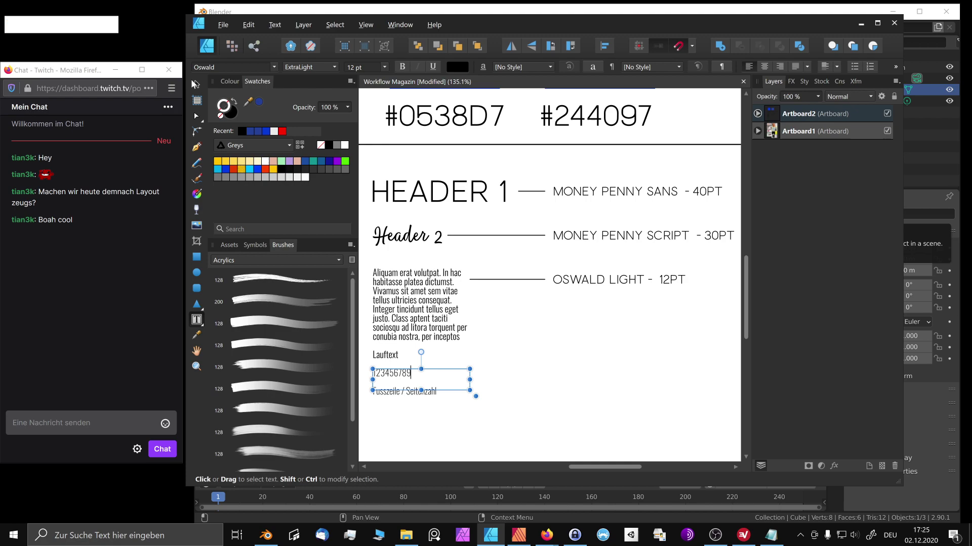
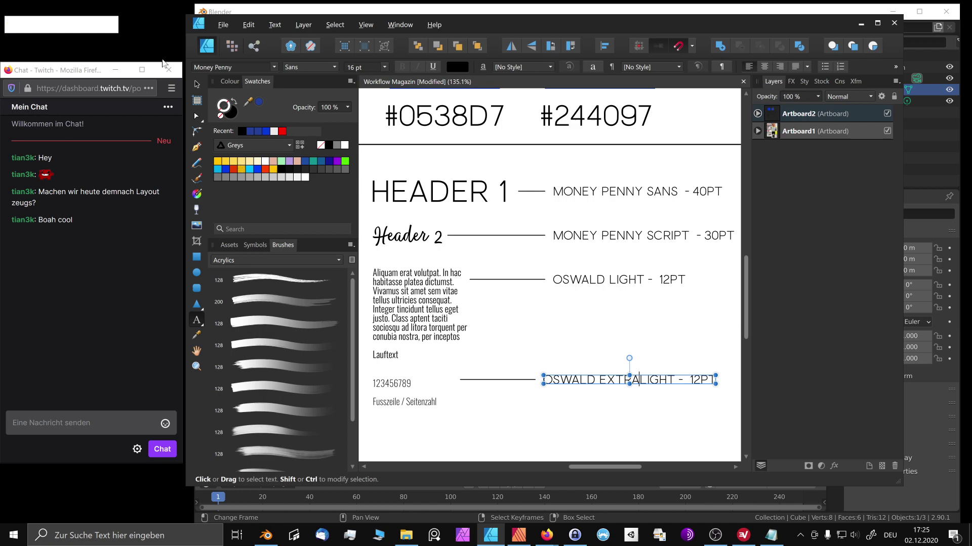
- Try a different font size for the footer number sample from the size list
click(197, 85)
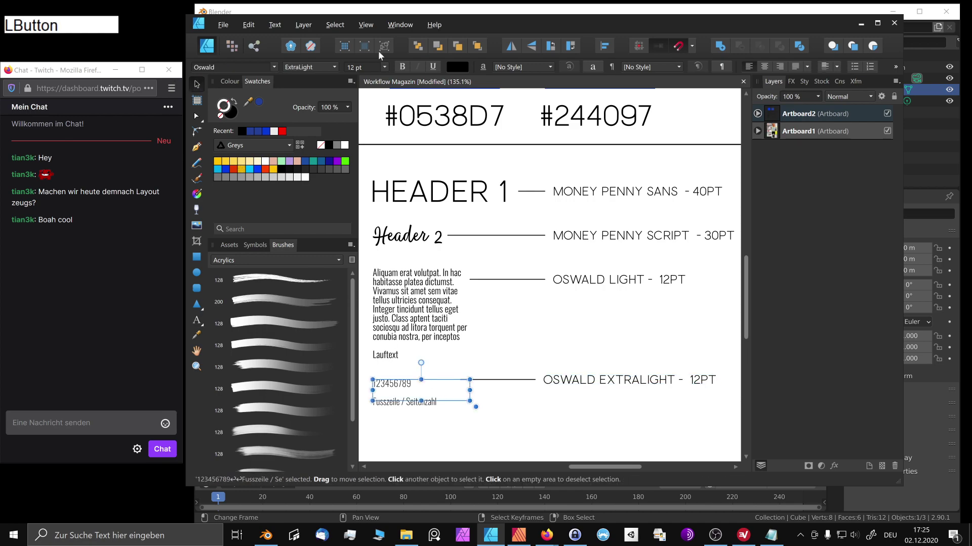
click(385, 73)
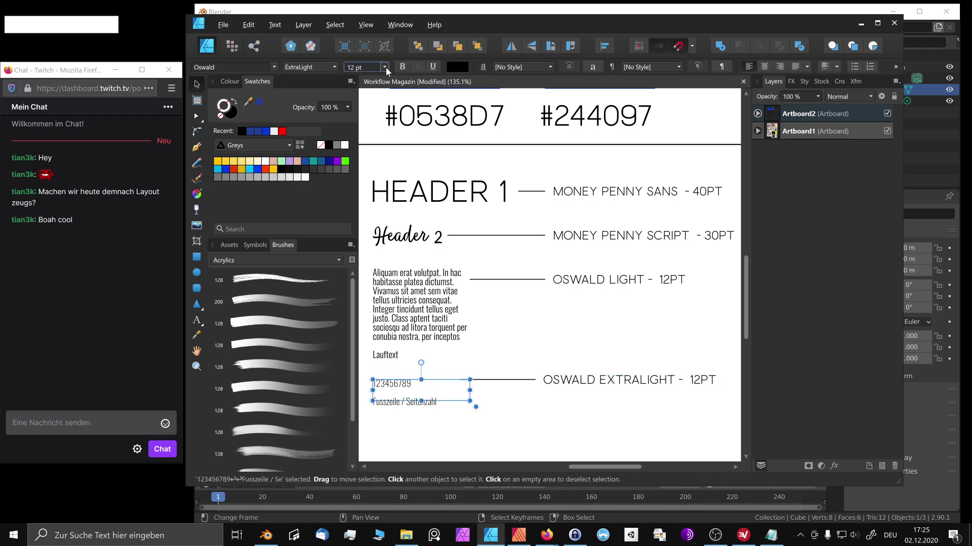
click(388, 71)
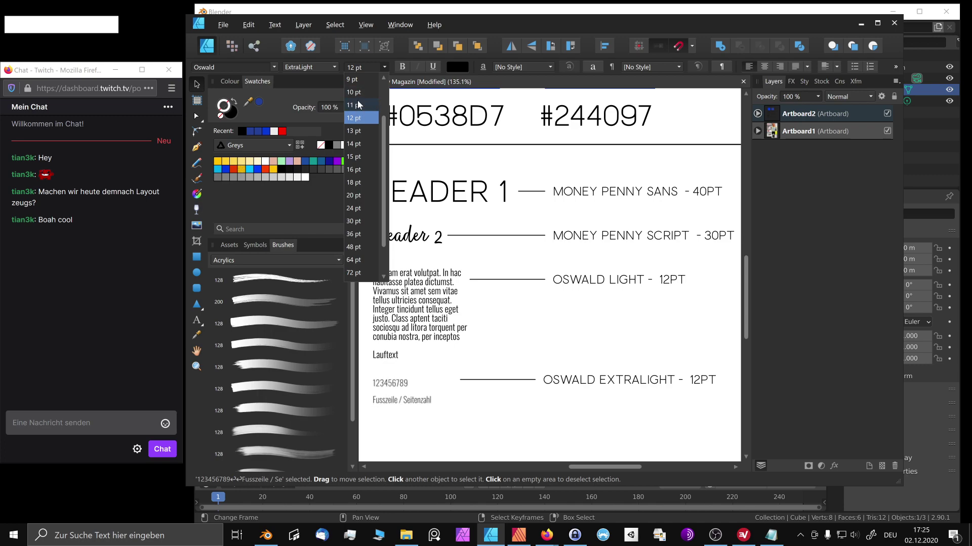
click(362, 99)
click(385, 68)
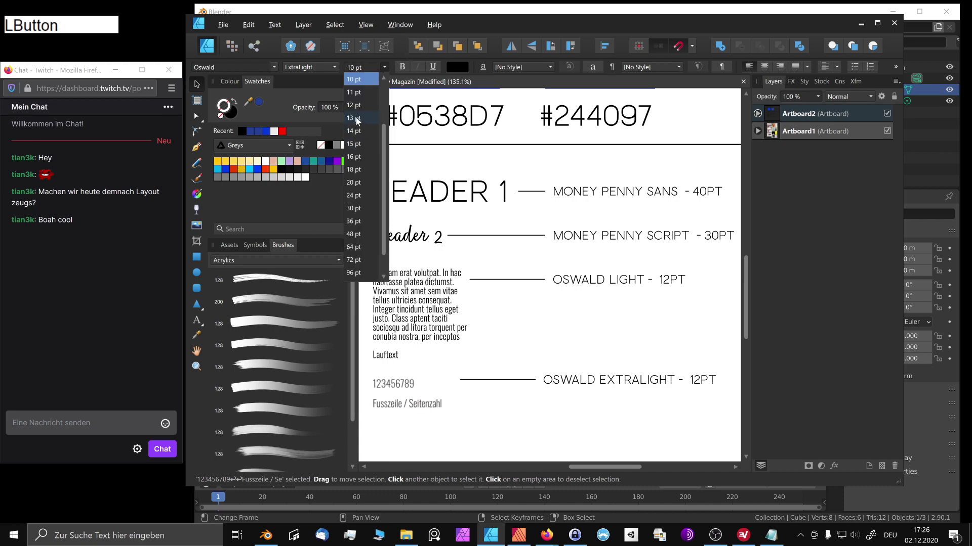
- Set the body text paragraph to 14 pt and update its label to OSWALD LIGHT - 14PT
click(357, 108)
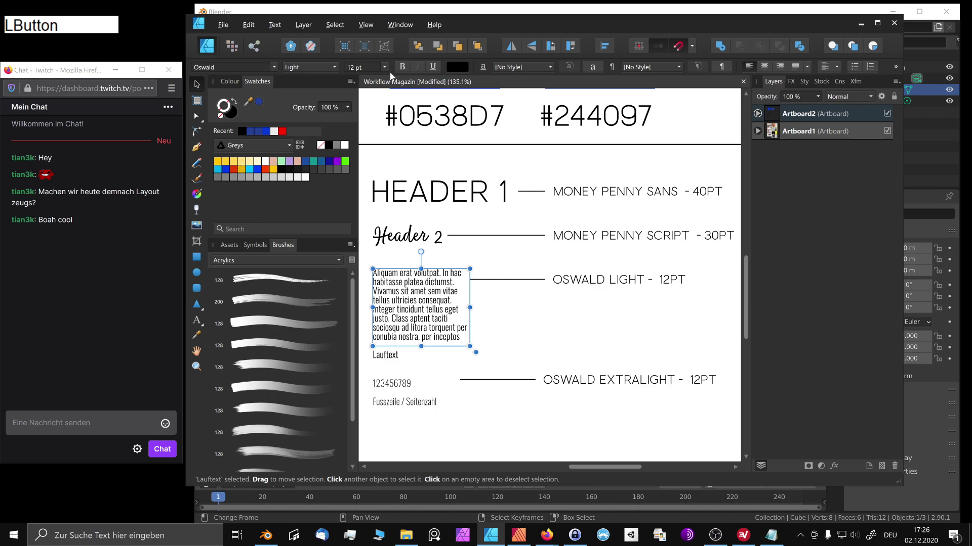
click(389, 67)
click(371, 108)
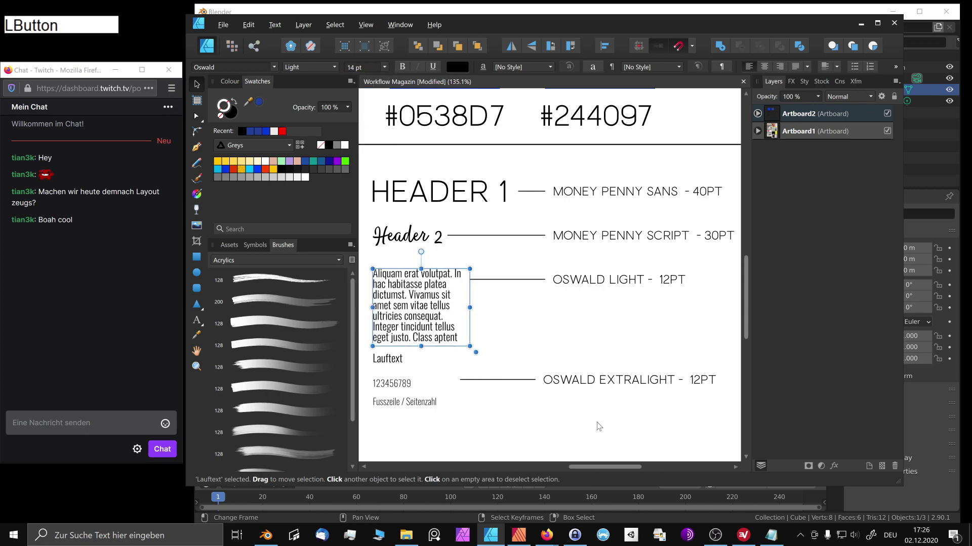
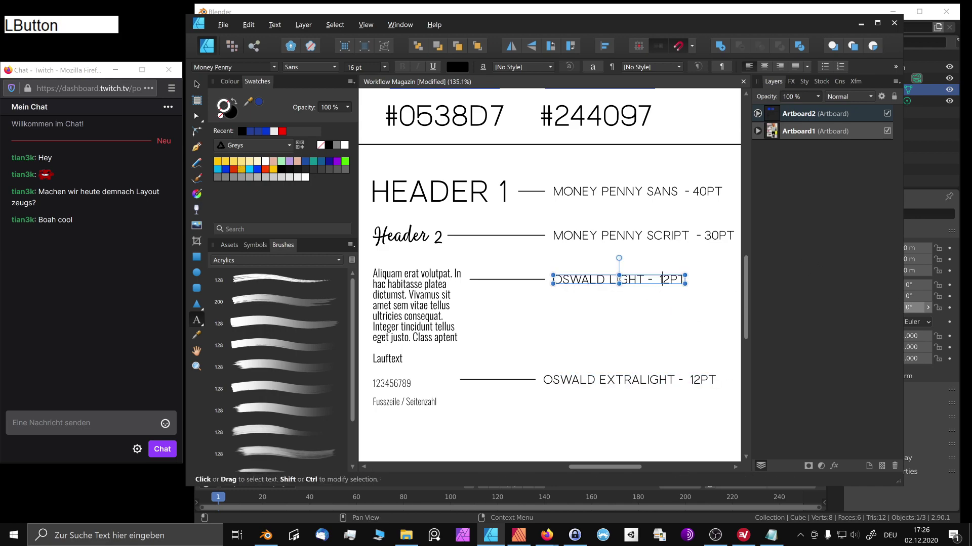
key(BackSpace)
key(KP_4)
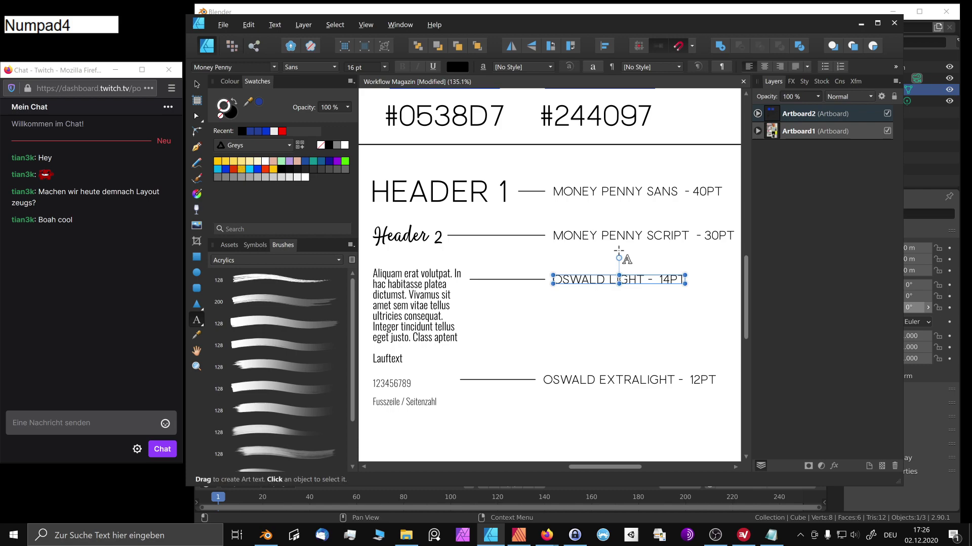
click(199, 90)
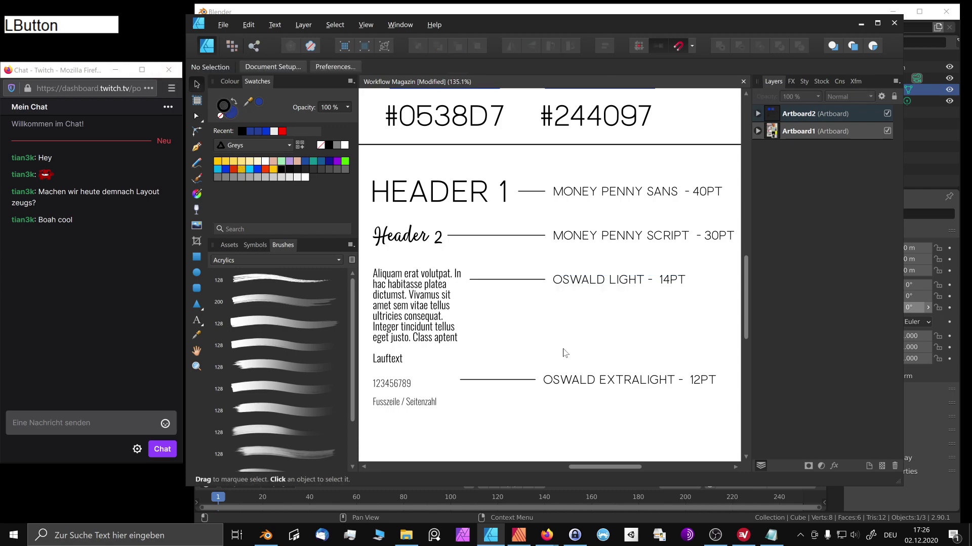
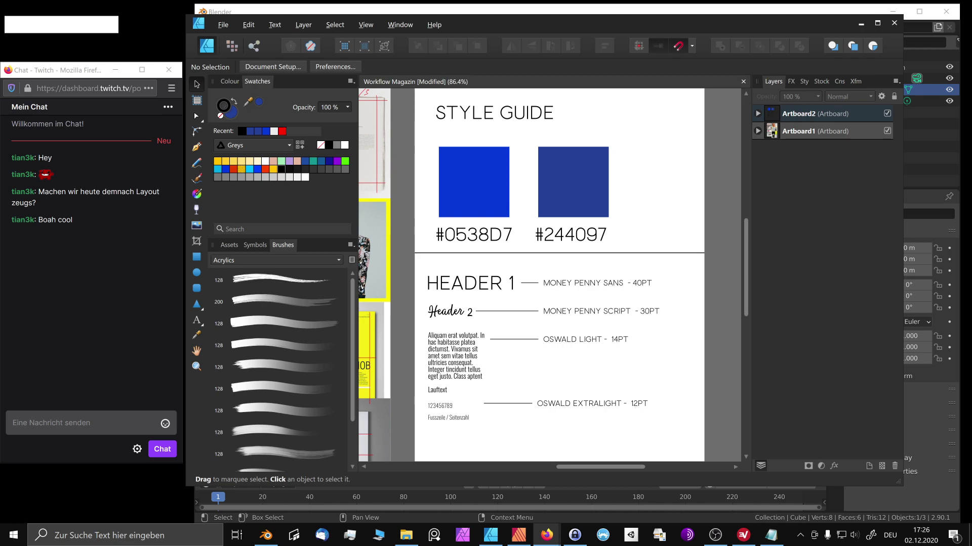
key(space)
key(space)
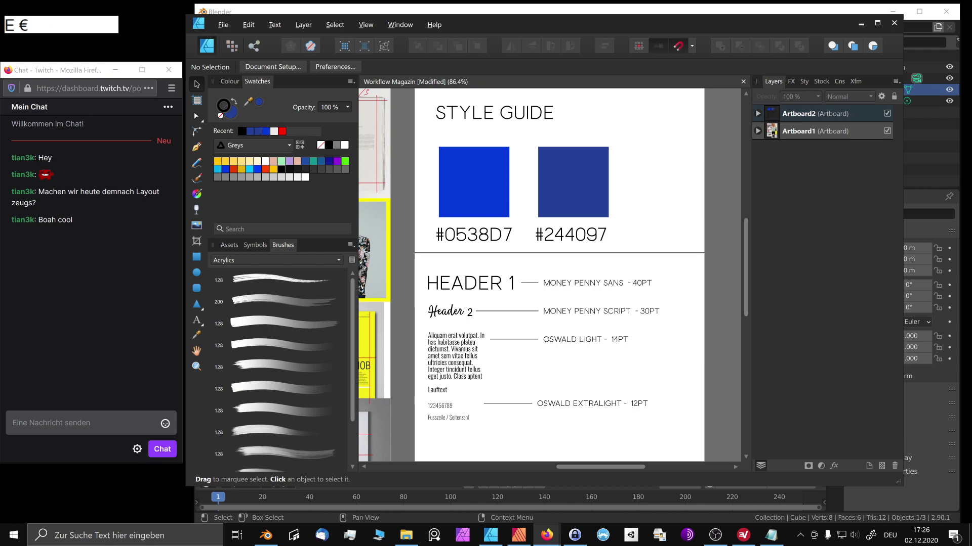
key(space)
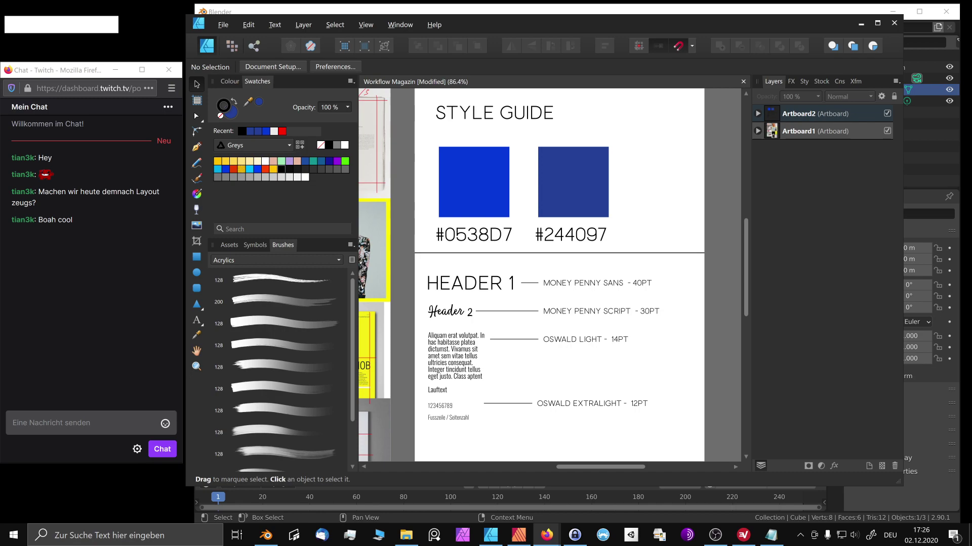
key(space)
key(shift+a)
key(b)
key(BackSpace)
key(BackSpace)
key(shift+Return)
key(shift+a)
key(b)
key(space)
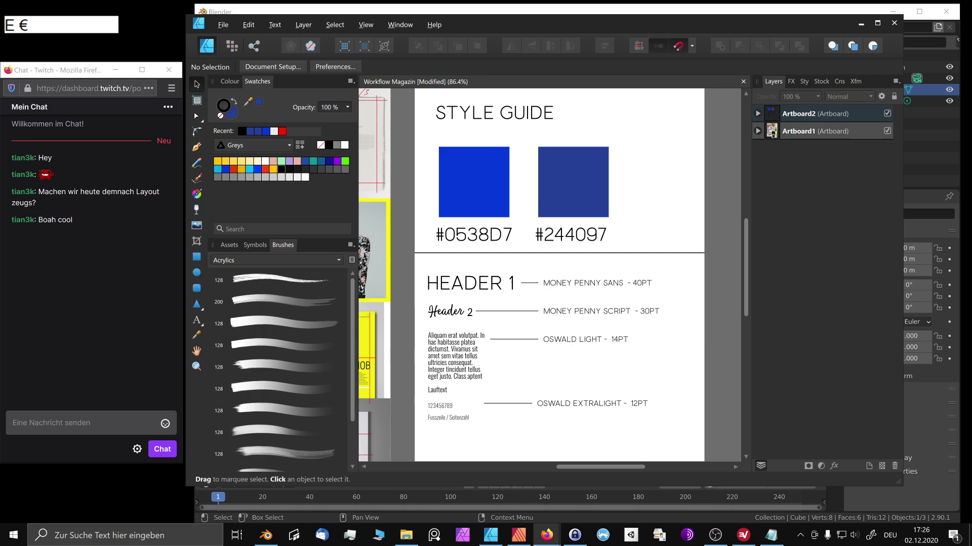
key(space)
key(BackSpace)
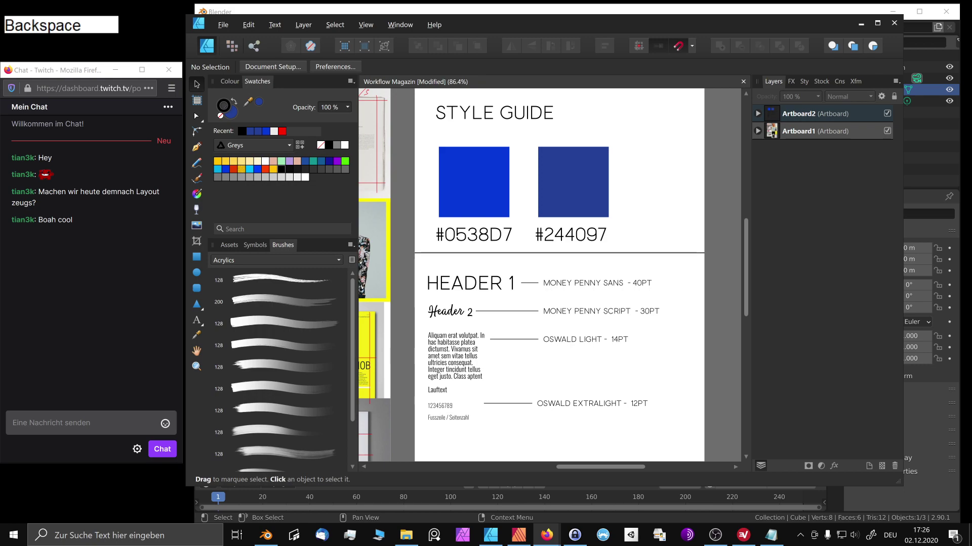
key(z)
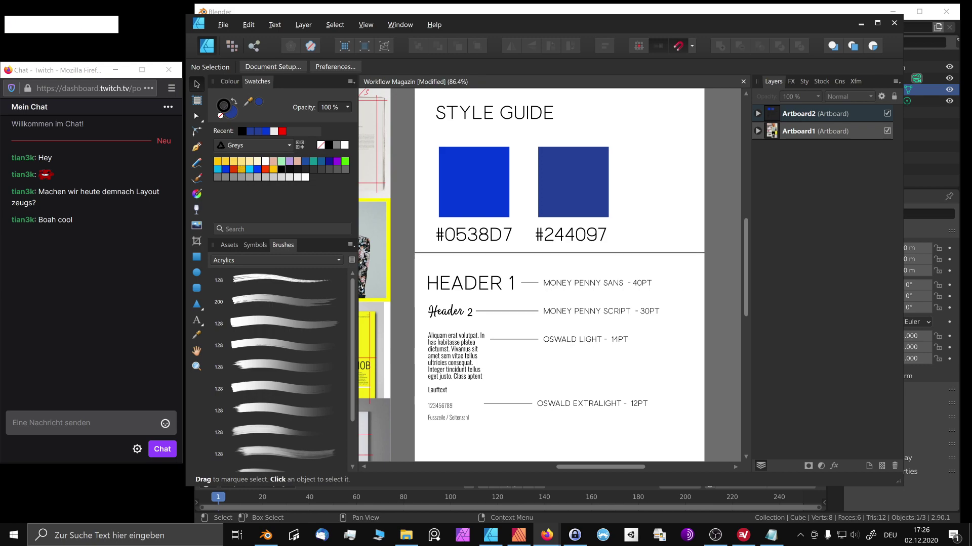
text(en€)
key(space)
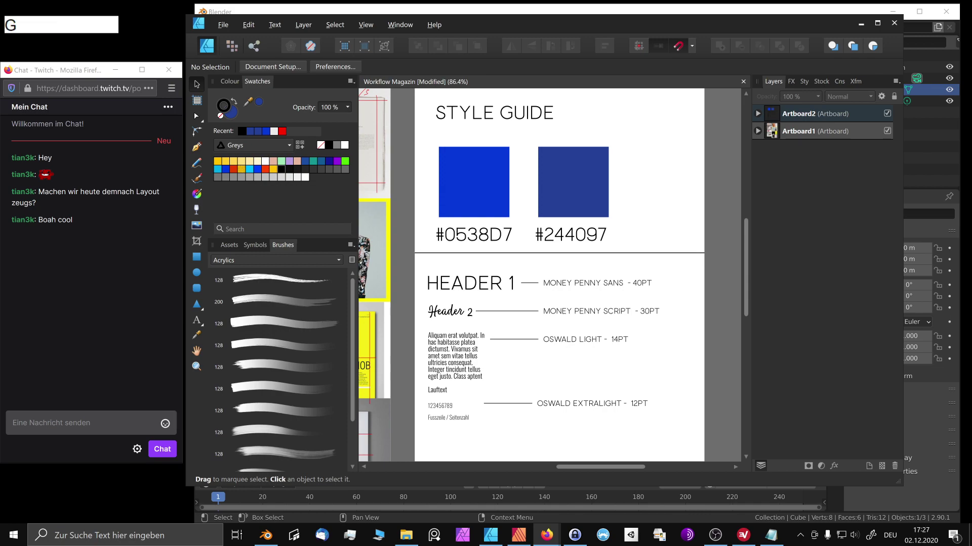
key(space)
key(space)
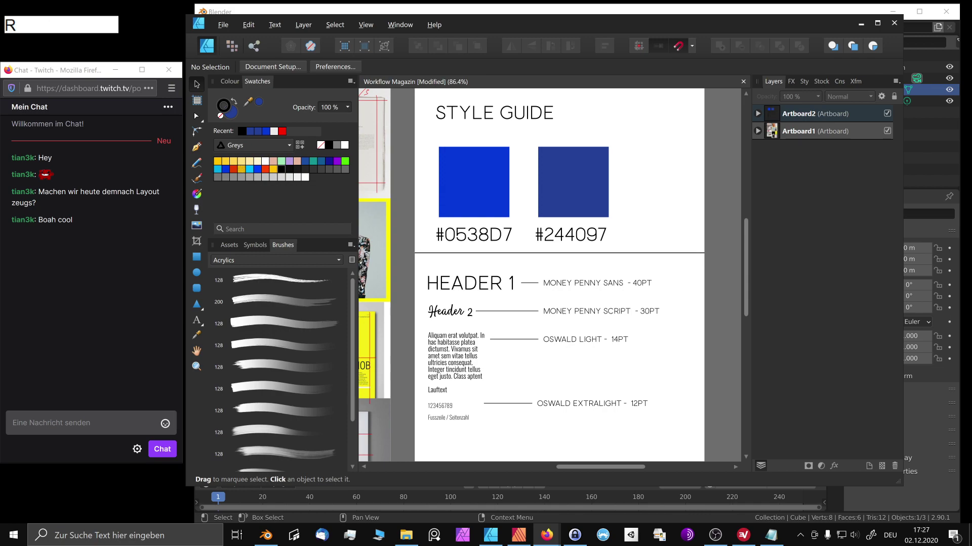
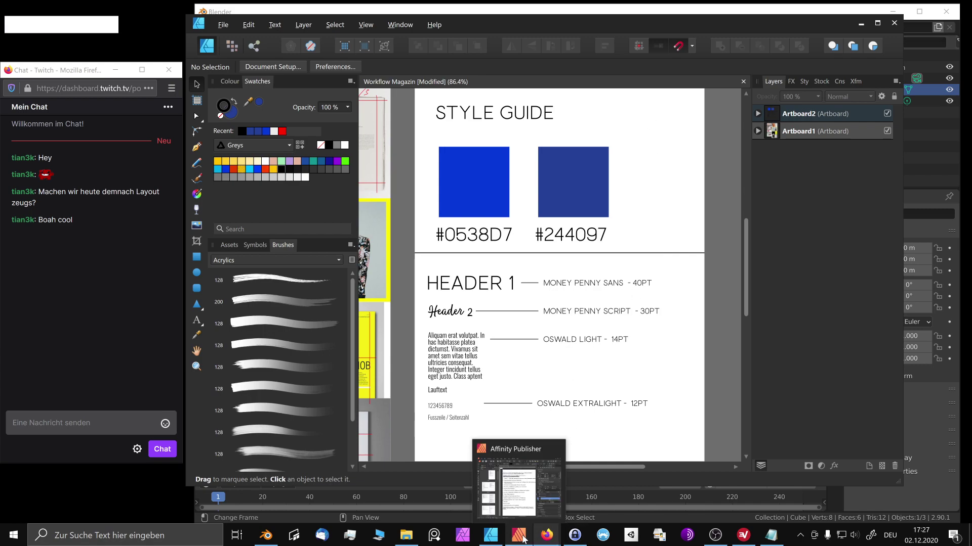
click(526, 538)
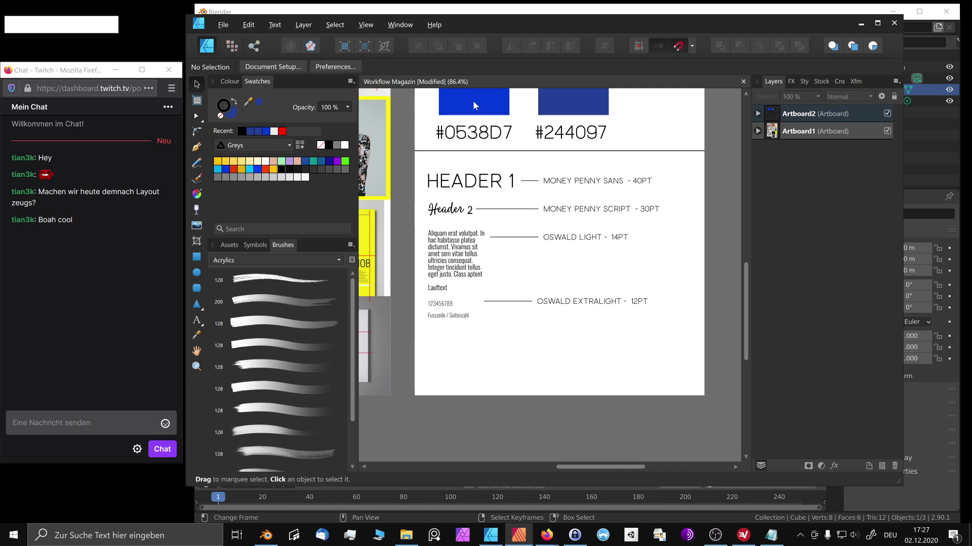
click(558, 183)
click(559, 182)
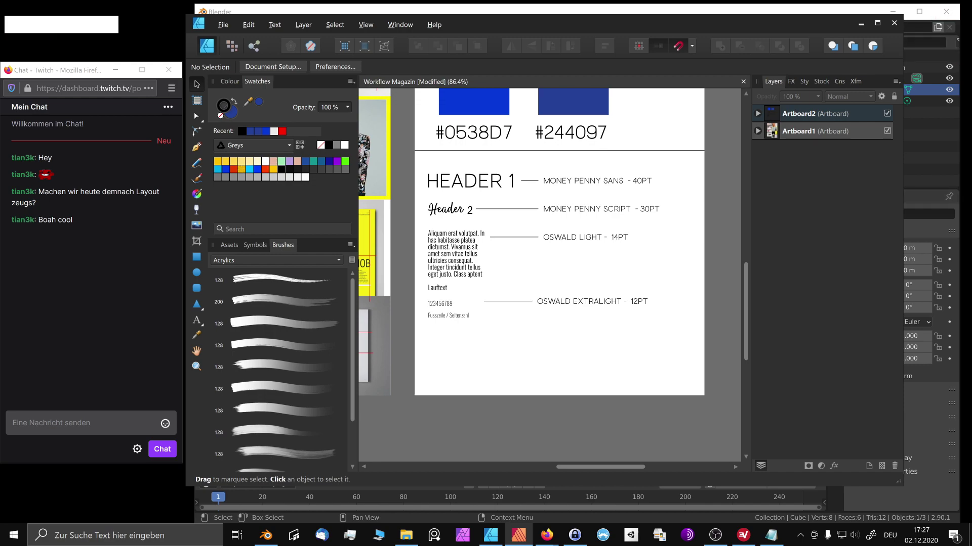
click(587, 182)
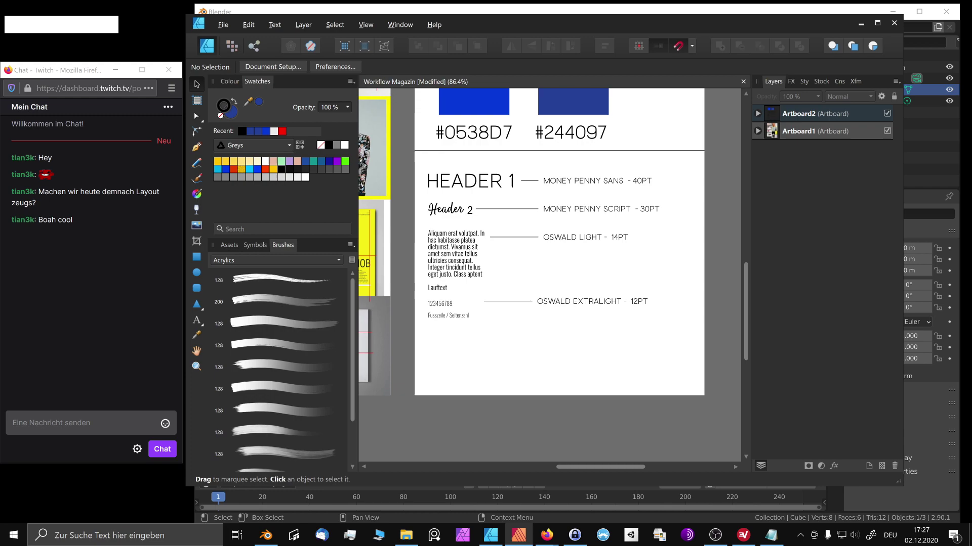
click(587, 183)
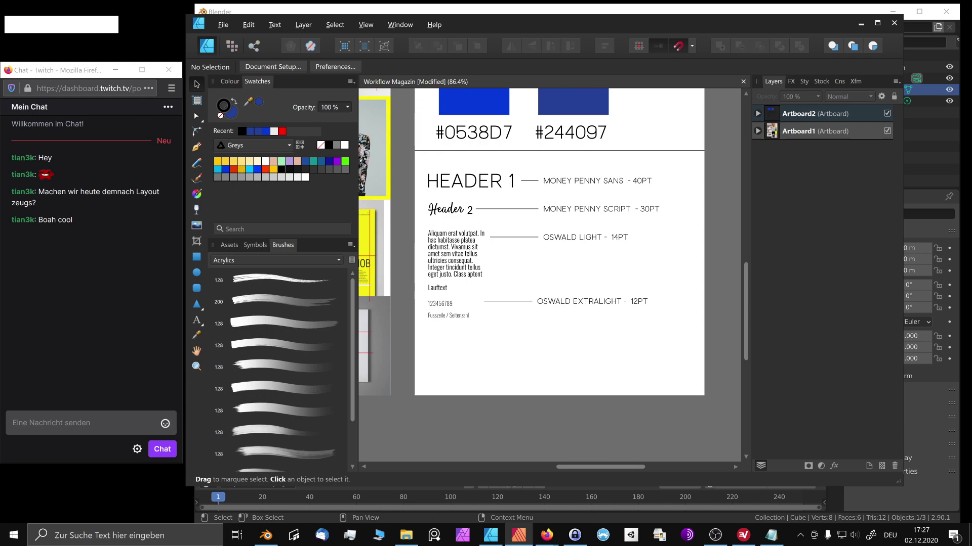
key(BackSpace)
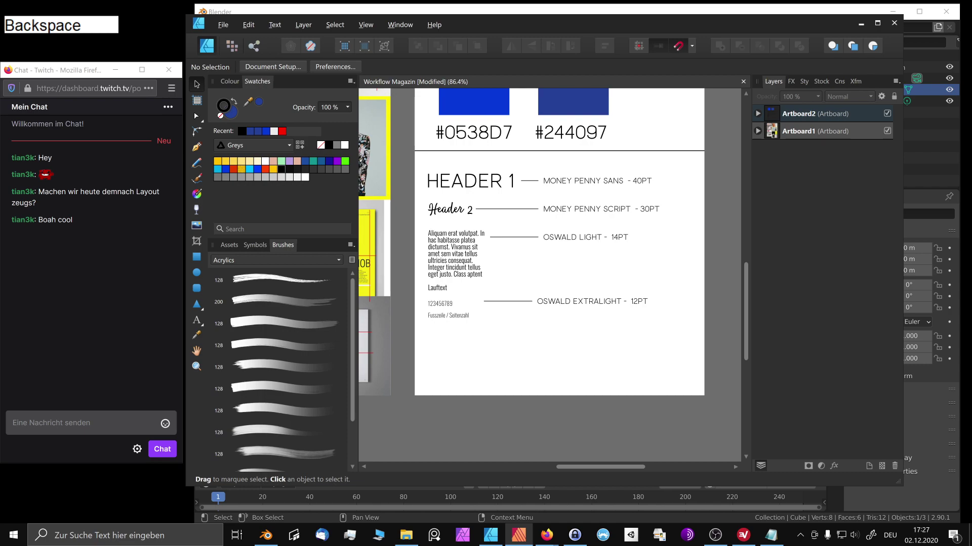
click(558, 183)
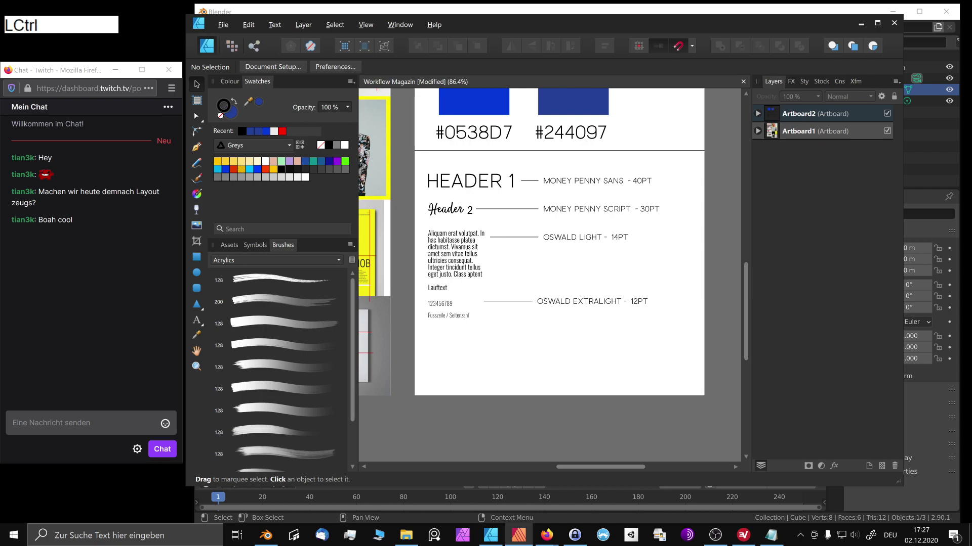
key(ctrl+c)
key(BackSpace)
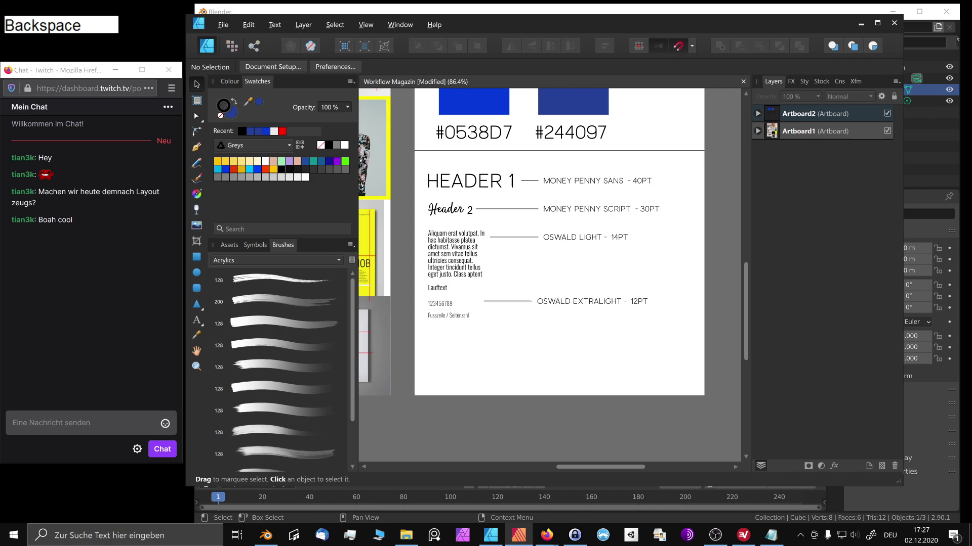
click(587, 183)
key(Return)
key(ctrl+v)
right_click(587, 182)
click(559, 182)
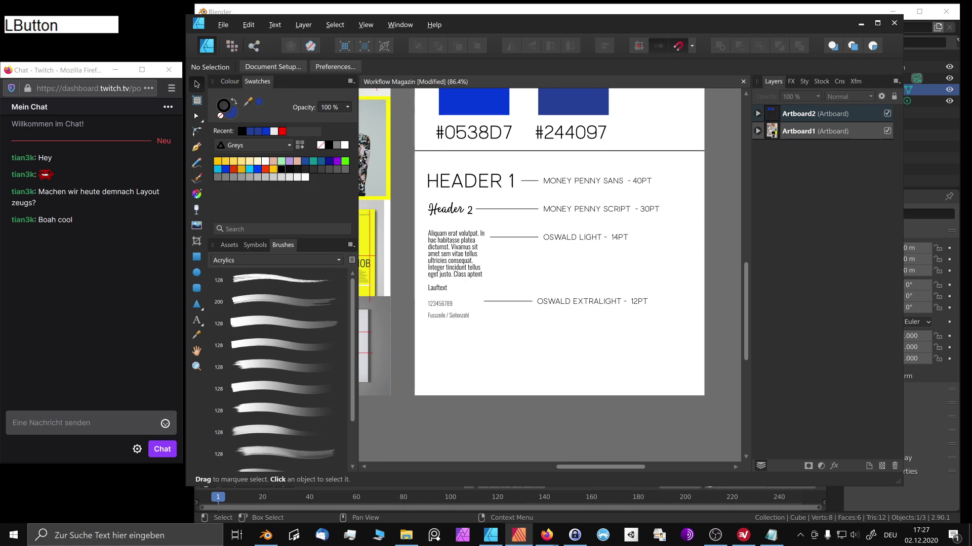
click(558, 183)
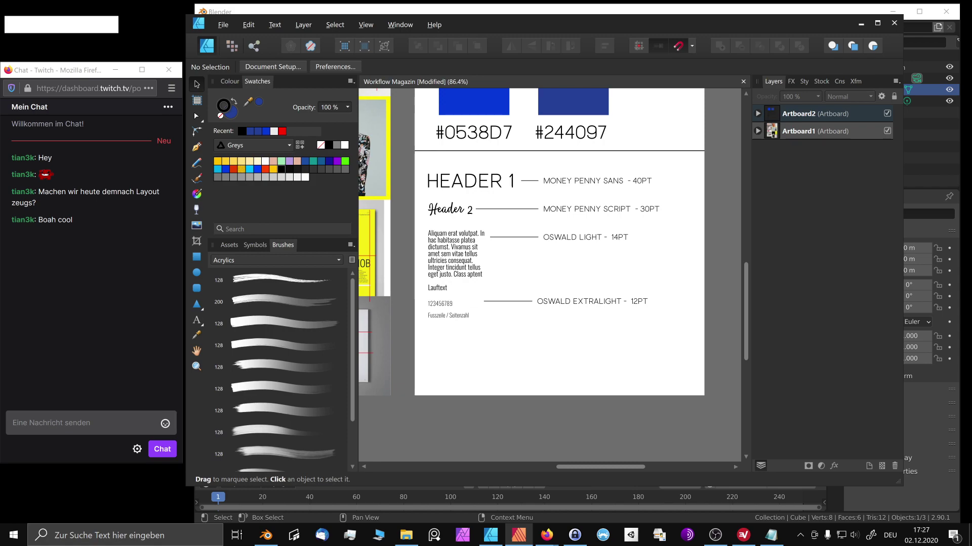
click(558, 182)
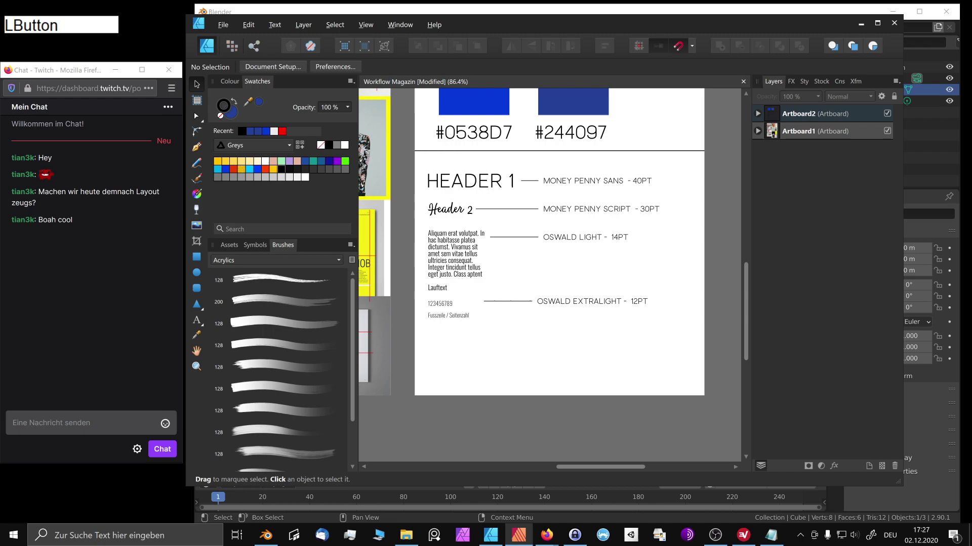
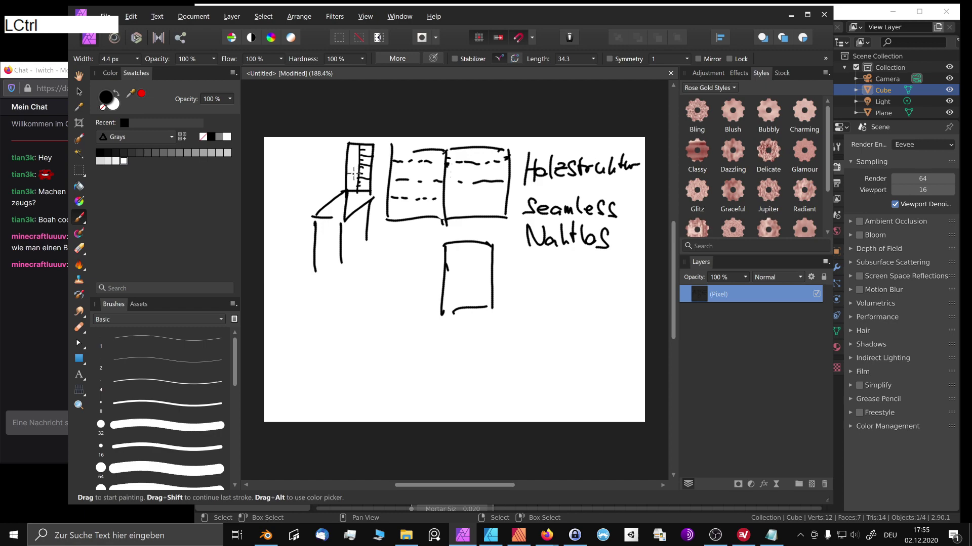
- Undo the stray dashes in the tall box and redraw it with dashed plank lines
key(ctrl+z)
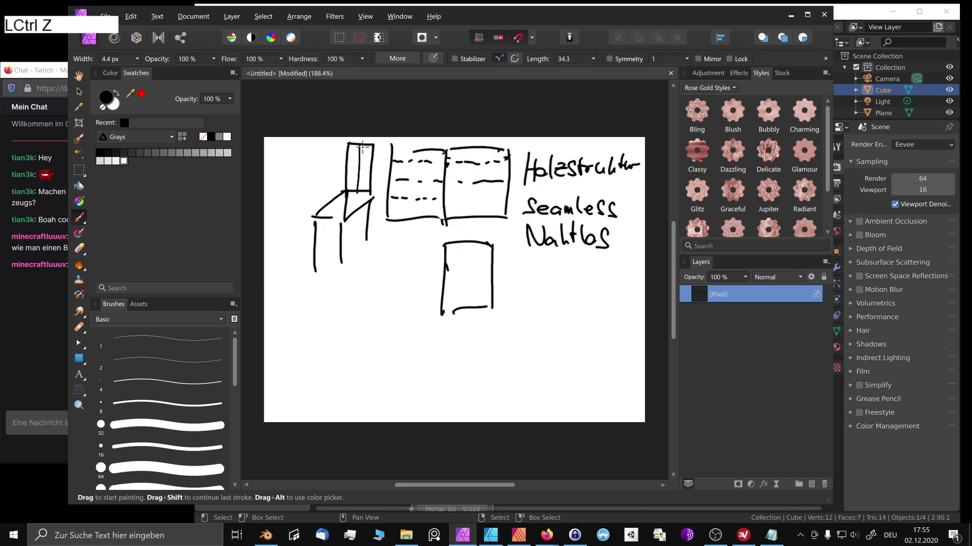
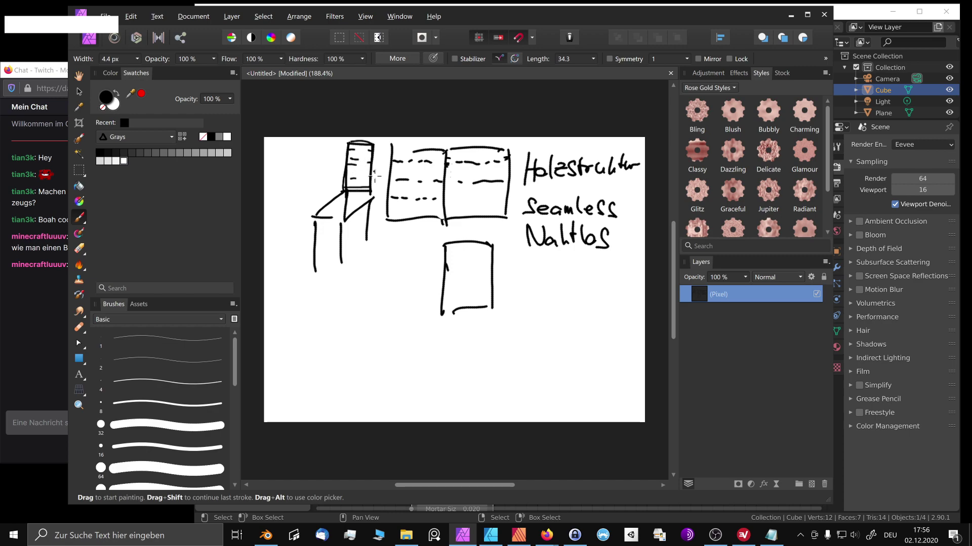
key(ctrl+z)
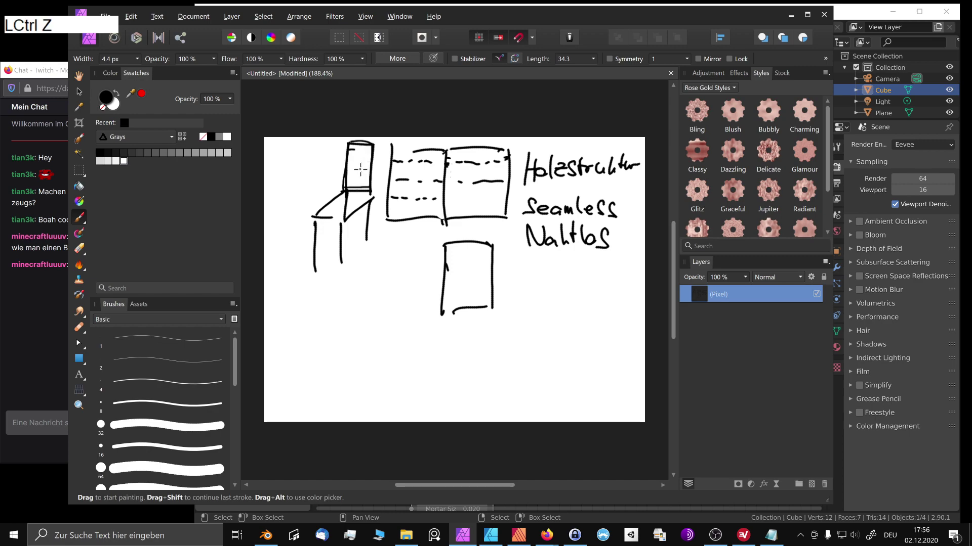
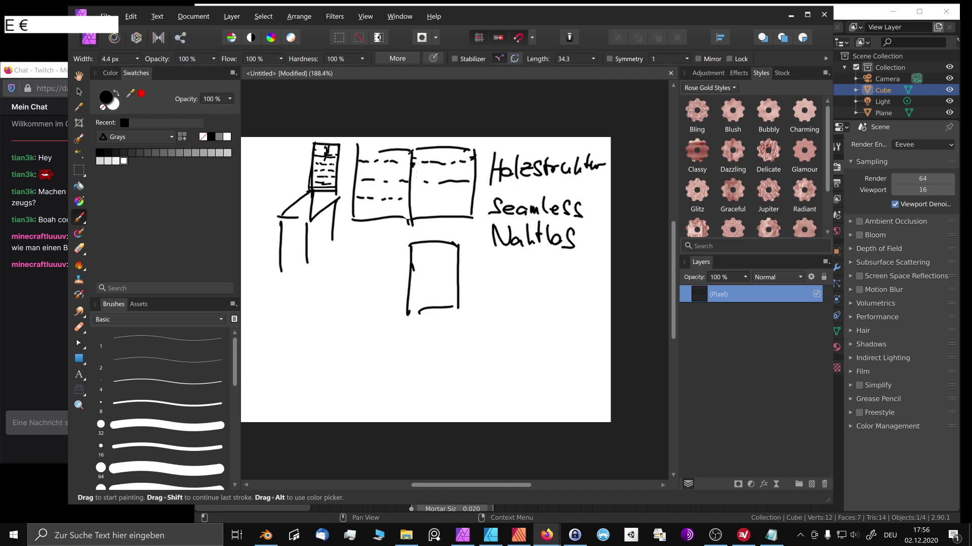
key(m)
key(Return)
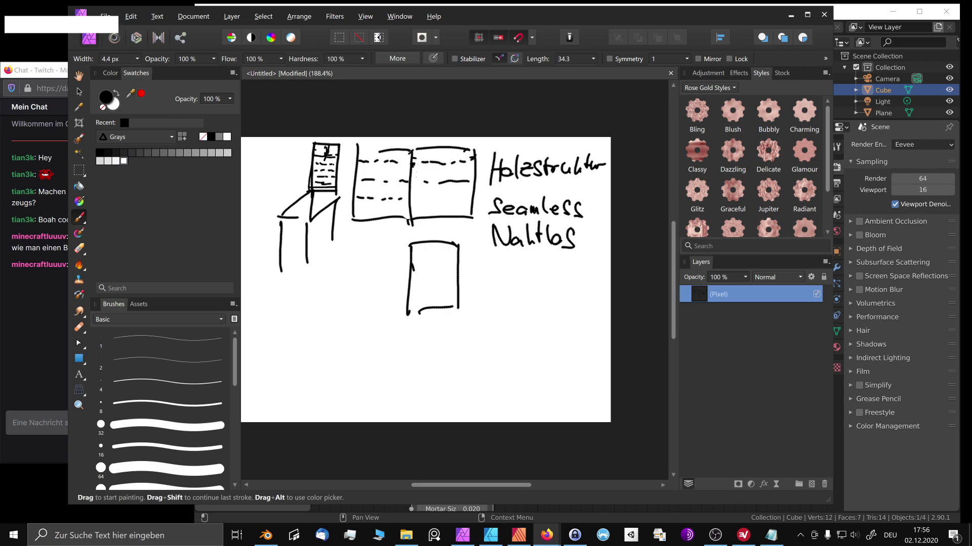
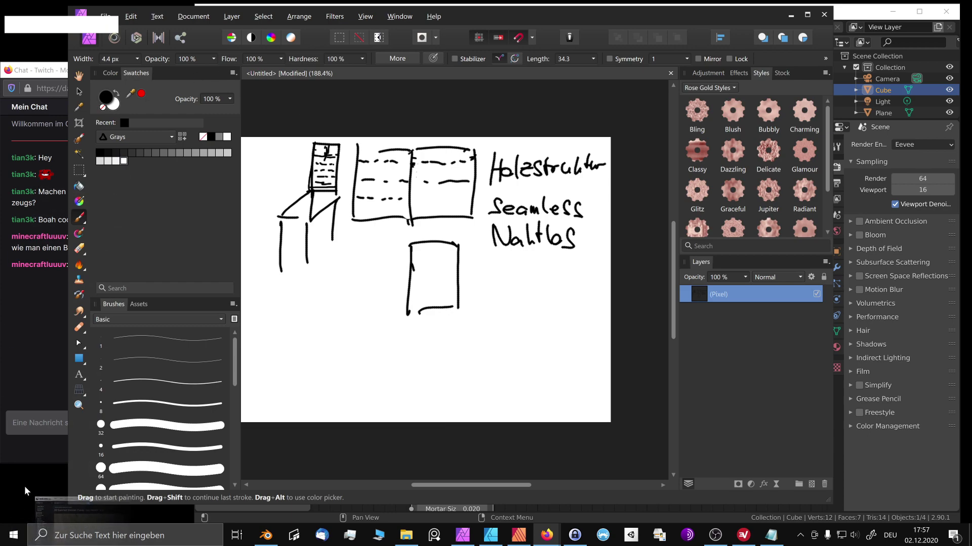
- Bring Firefox forward showing the 3D Scanned Wooden Planks - 2x2 meters texture page
click(652, 68)
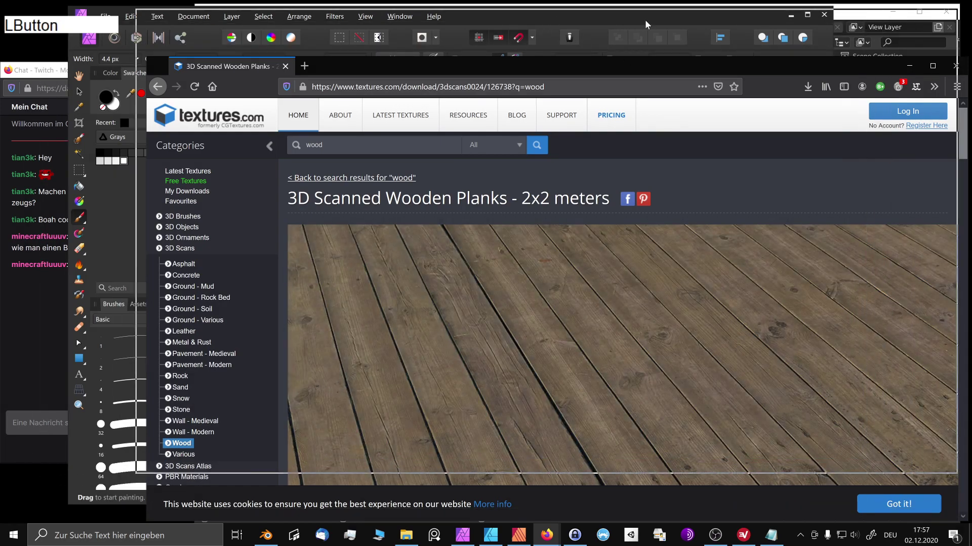
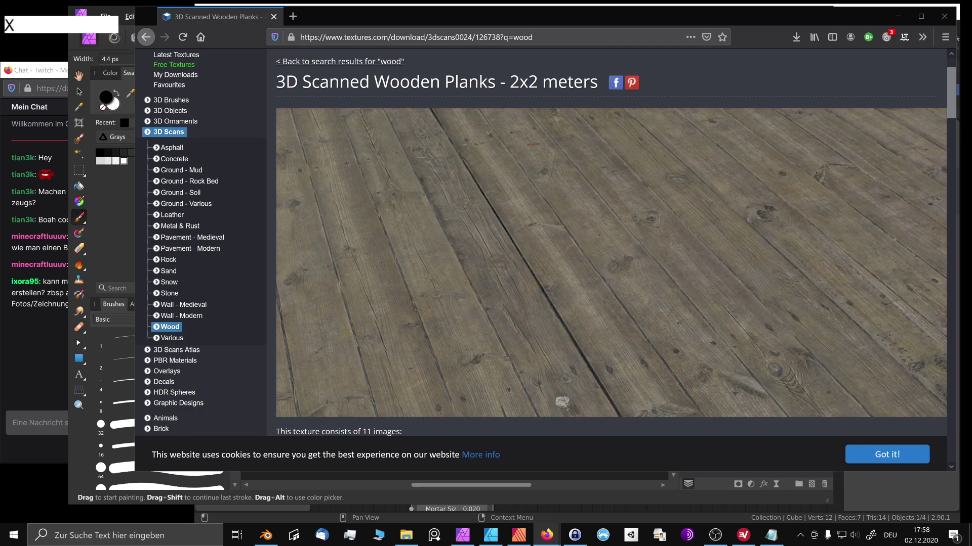
key(Return)
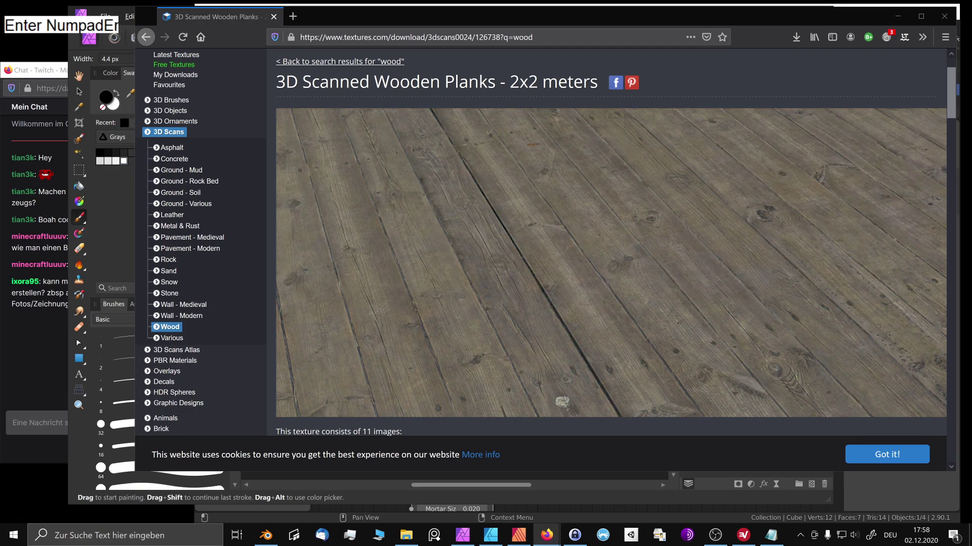
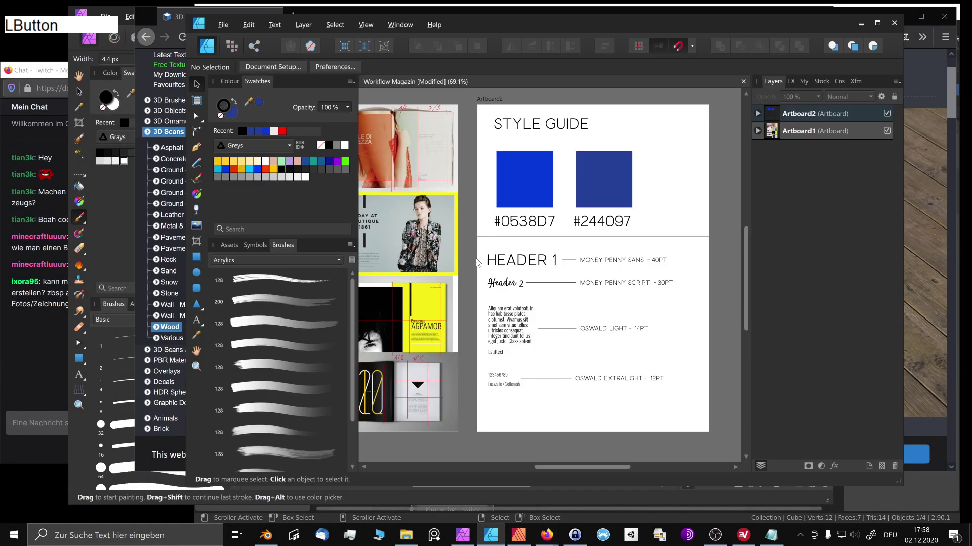
- Create a new document with page width and height of 1024 px from the web presets
key(ctrl+n)
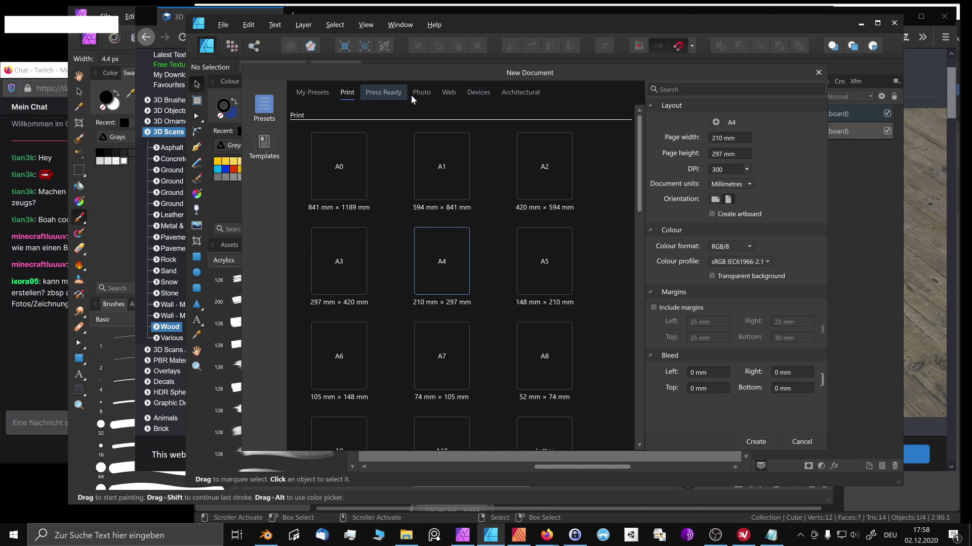
click(453, 92)
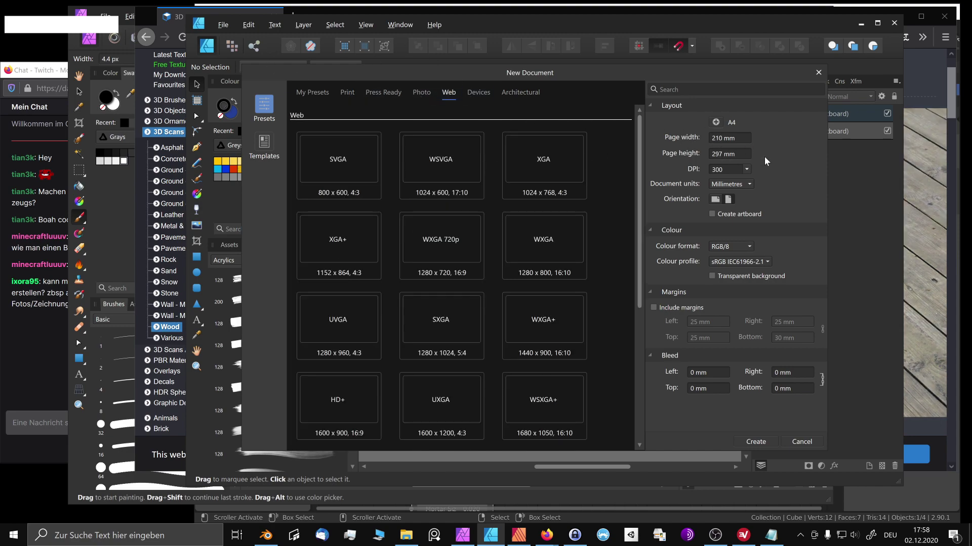
click(737, 187)
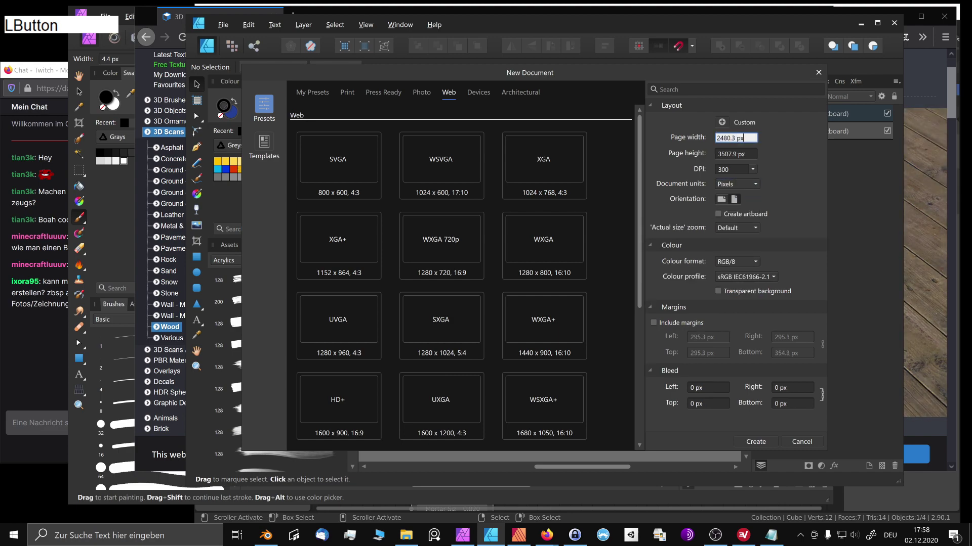
key(KP_1)
key(KP_0)
key(KP_2)
key(KP_4)
key(Tab)
key(KP_1)
key(KP_0)
key(KP_2)
key(KP_4)
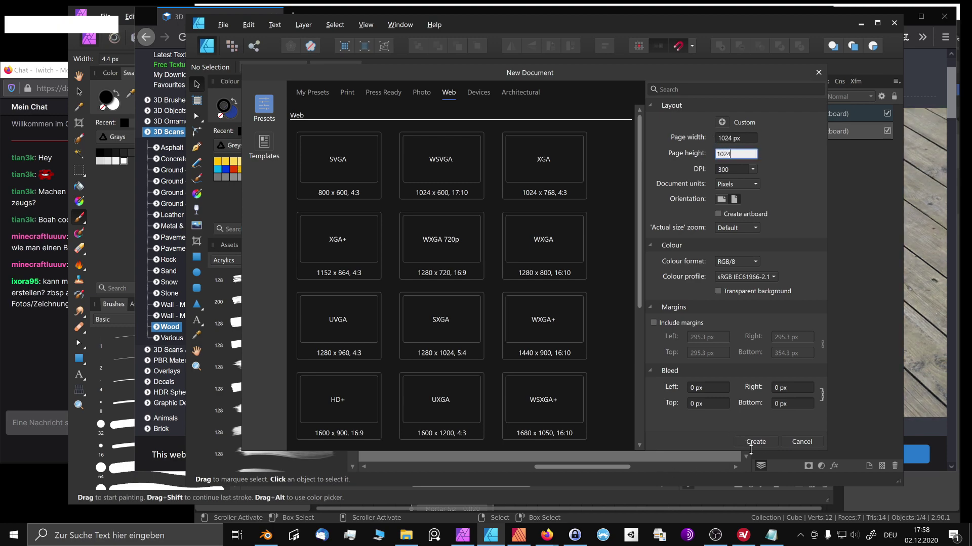
click(766, 445)
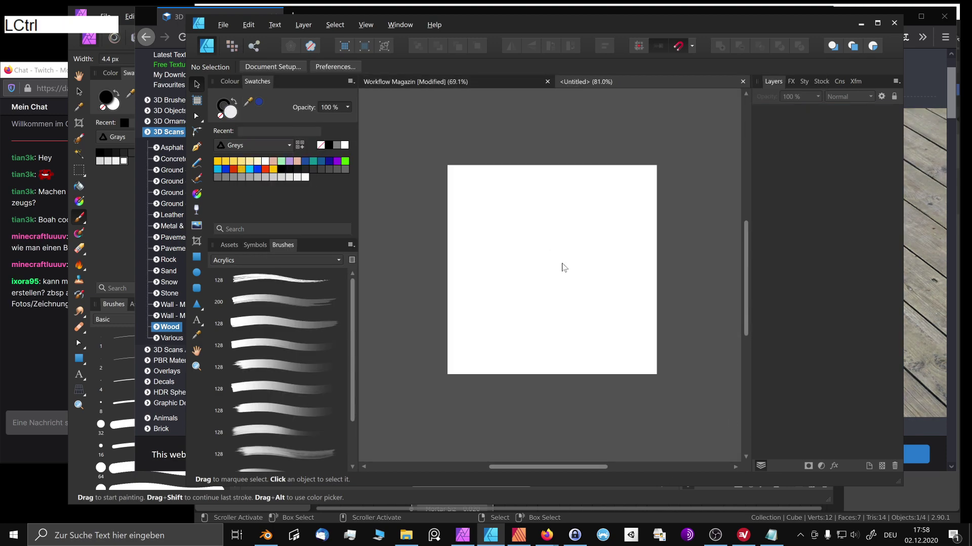
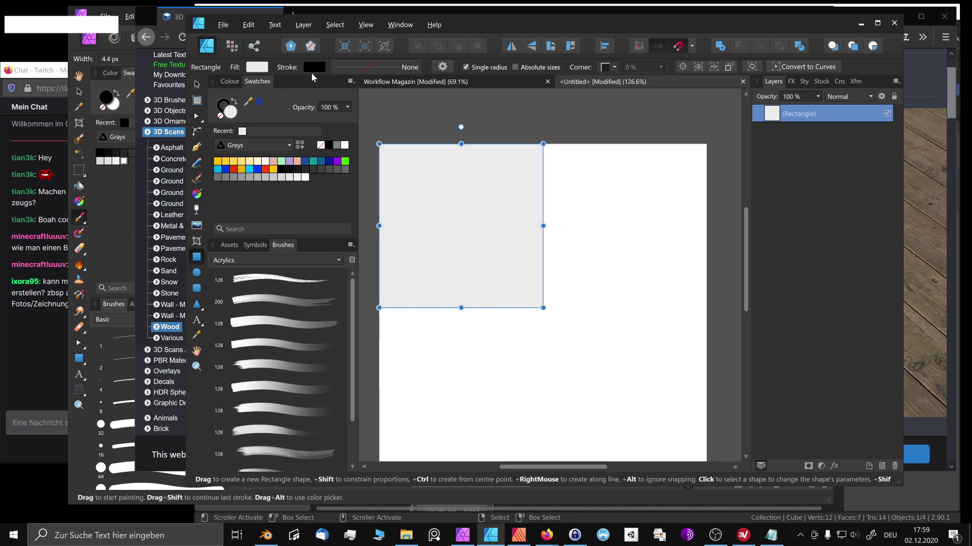
- In Pixel Persona, add a pixel layer and brush a wobbly black grid over the grey square
click(234, 39)
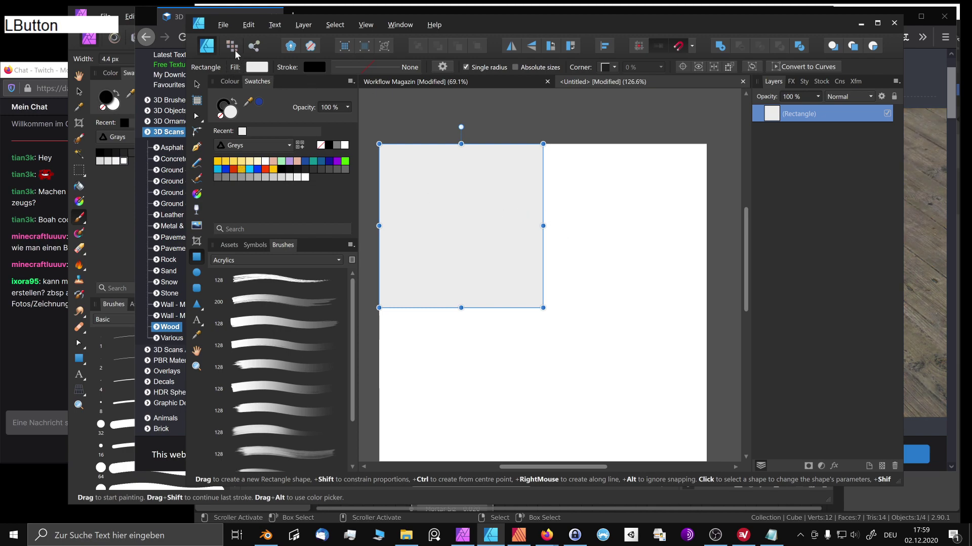
key(ctrl+shift+n)
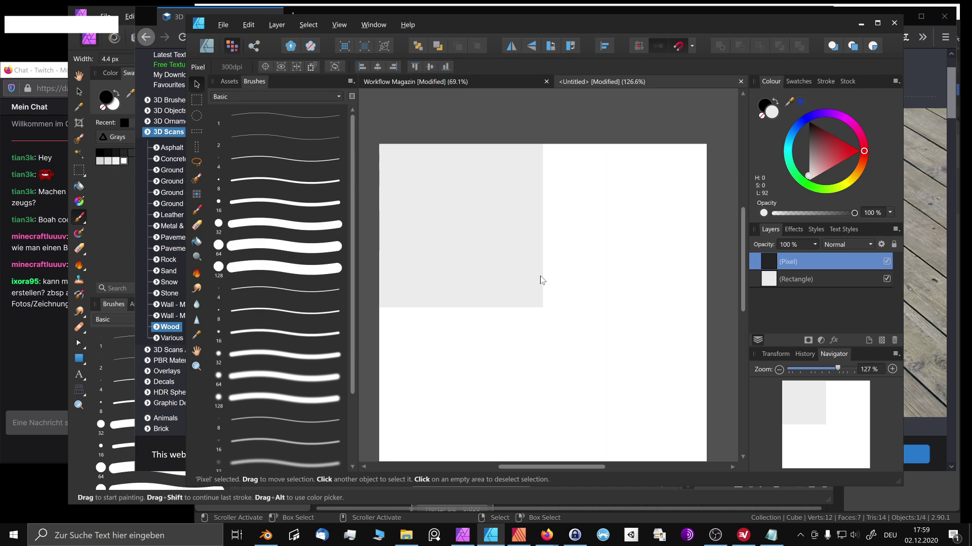
key(b)
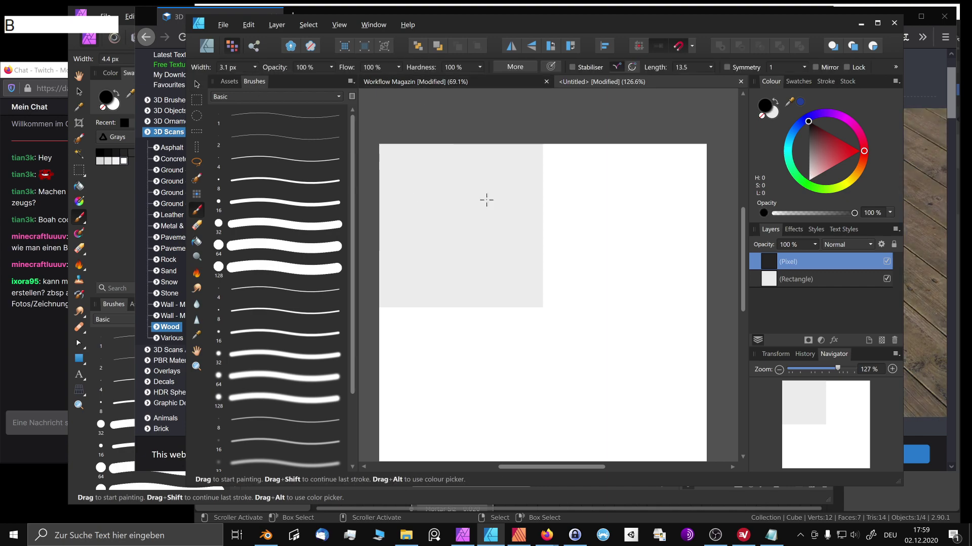
click(277, 93)
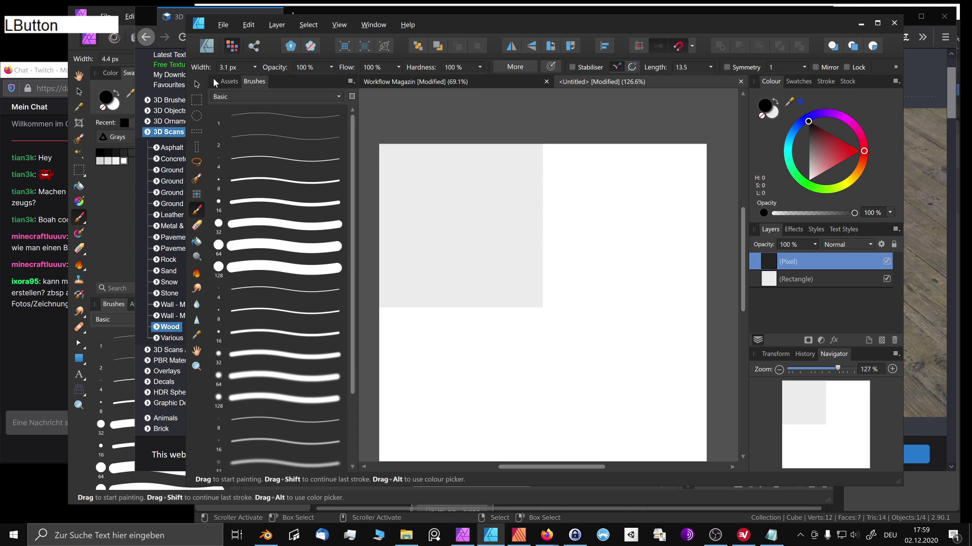
click(233, 86)
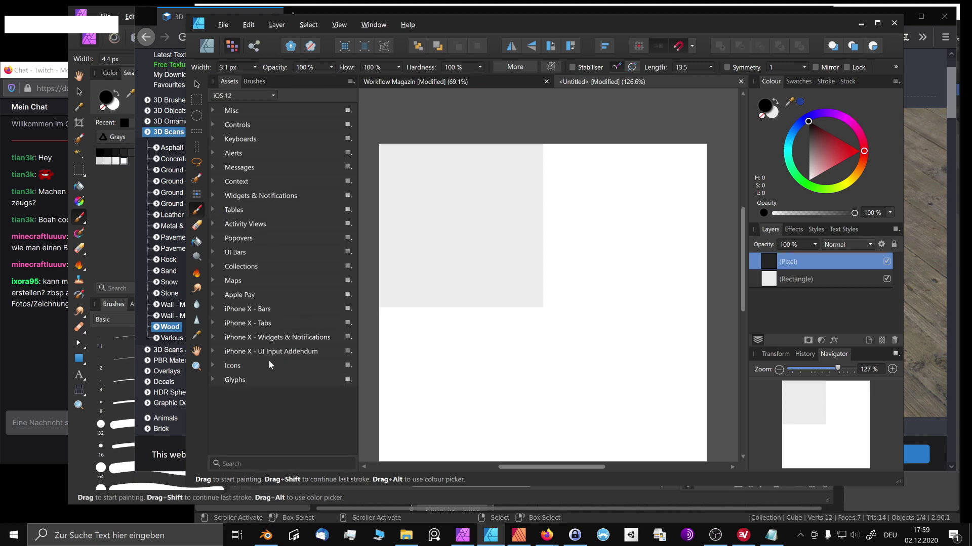
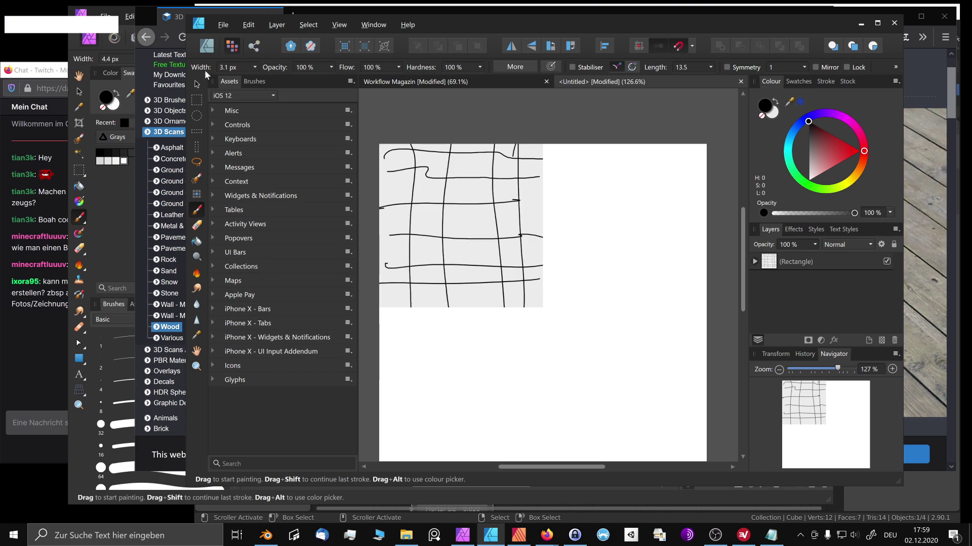
click(202, 83)
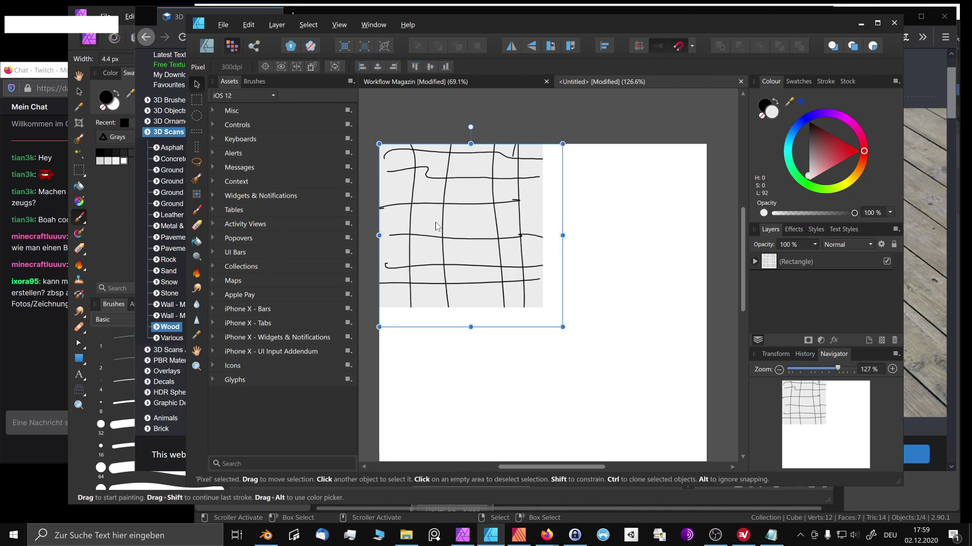
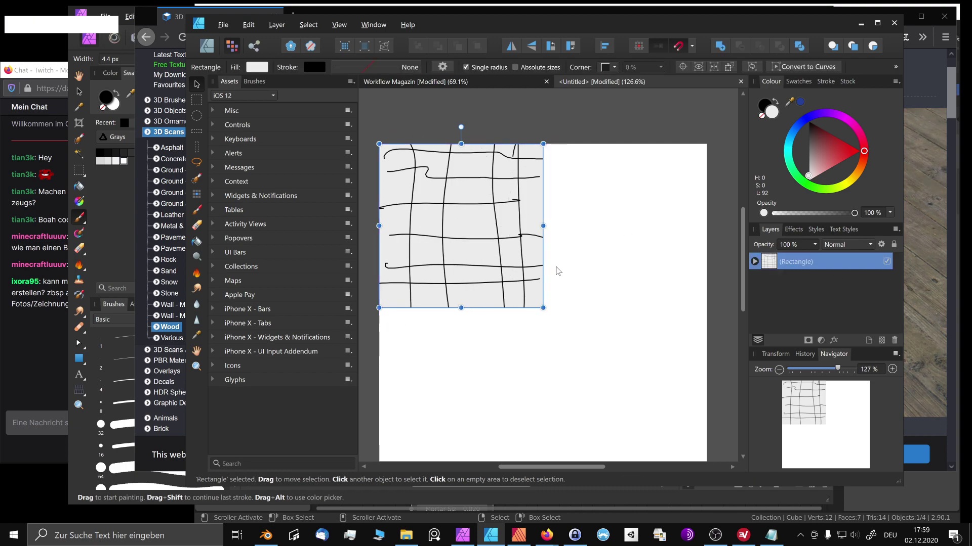
- Duplicate the sketched square beside the original to build the 2×2 tiling
click(449, 226)
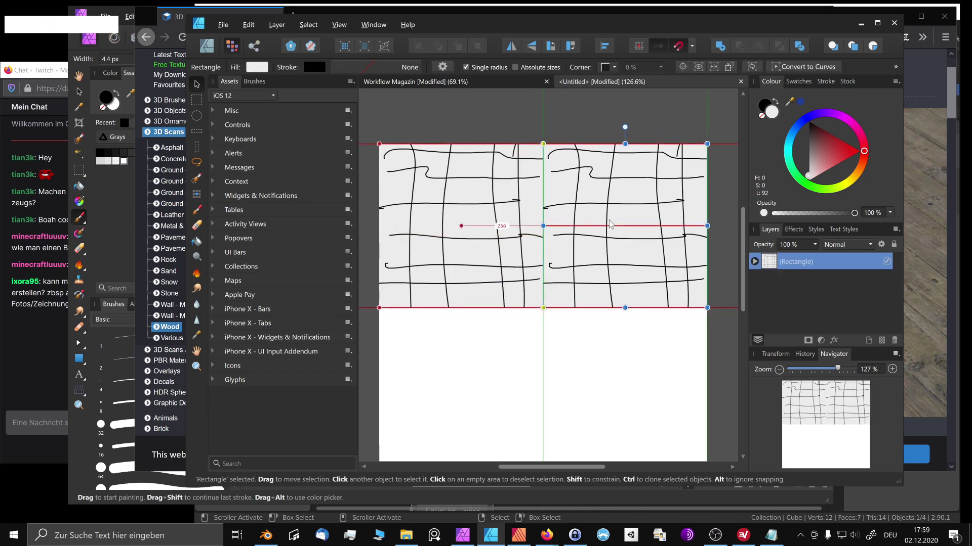
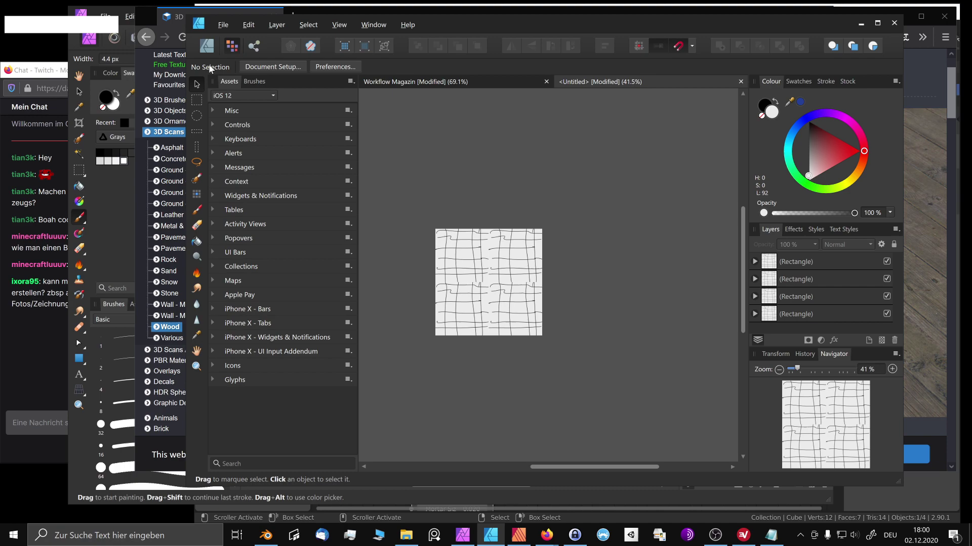
click(206, 51)
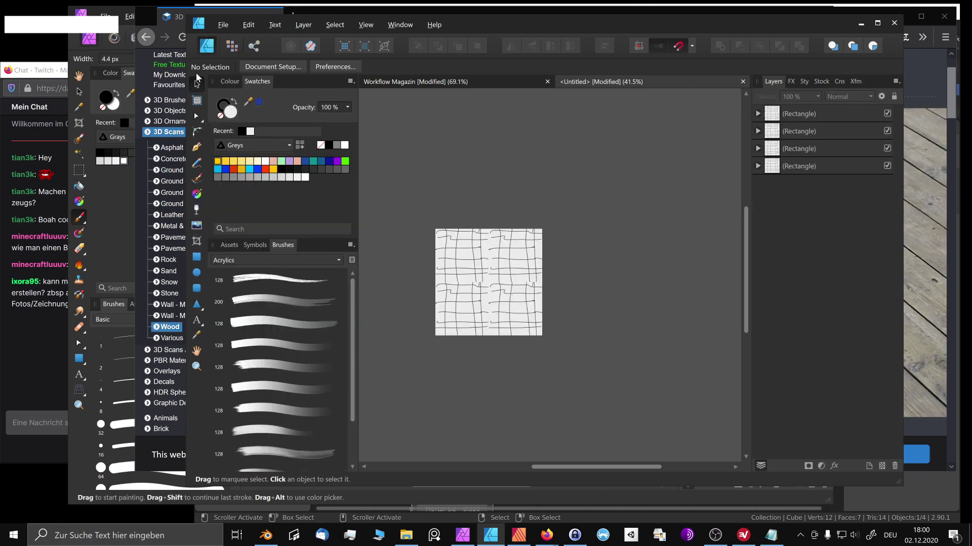
- Insert Artboard2 beside the pattern, select it and ready a rectangle for its top-left quarter
click(202, 98)
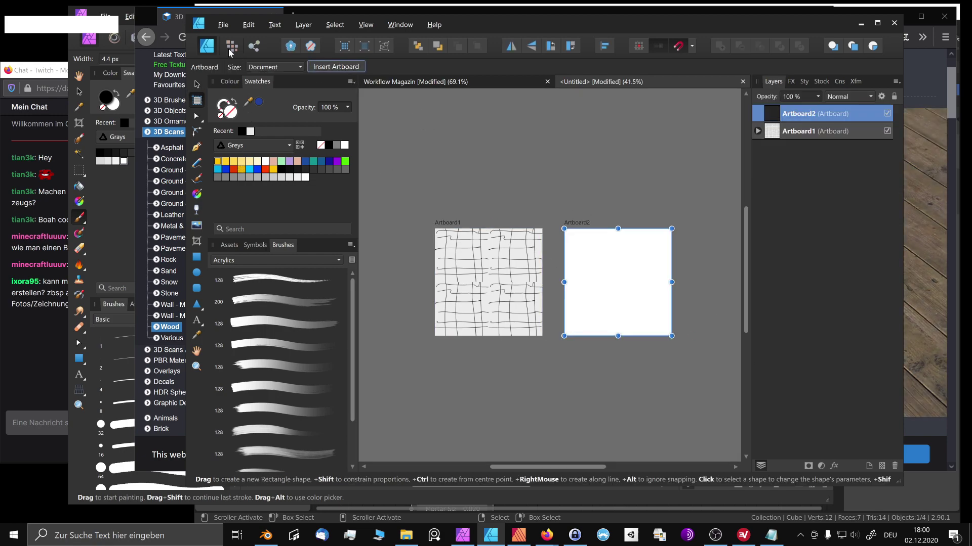
click(226, 48)
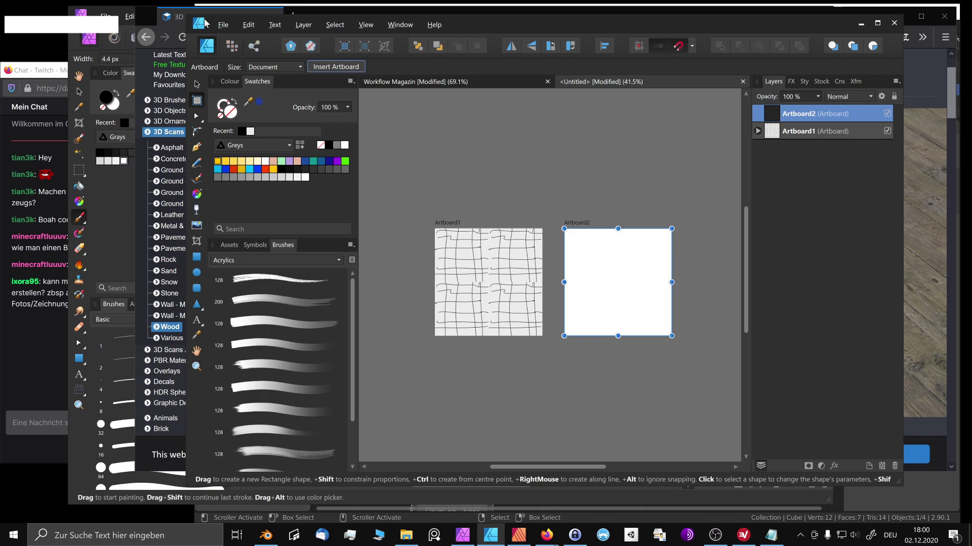
click(194, 81)
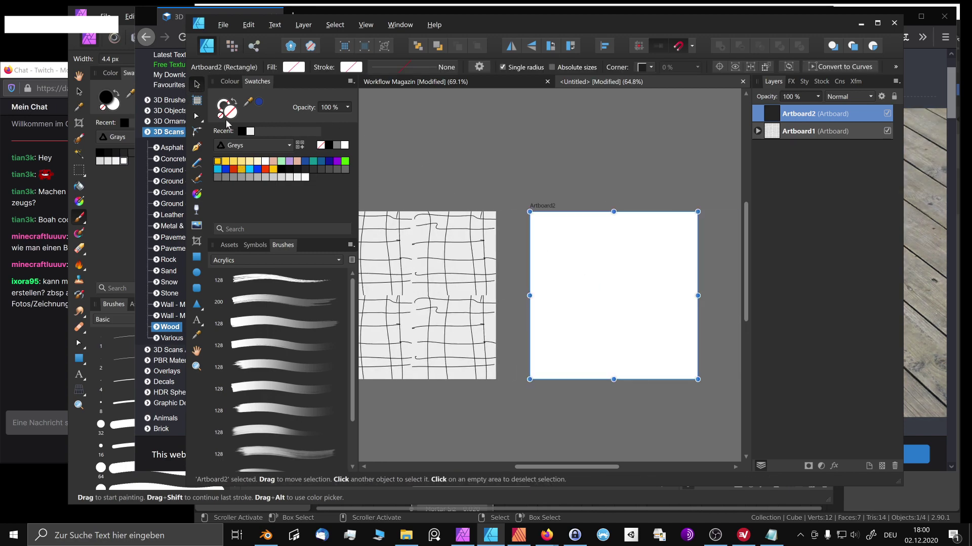
click(195, 256)
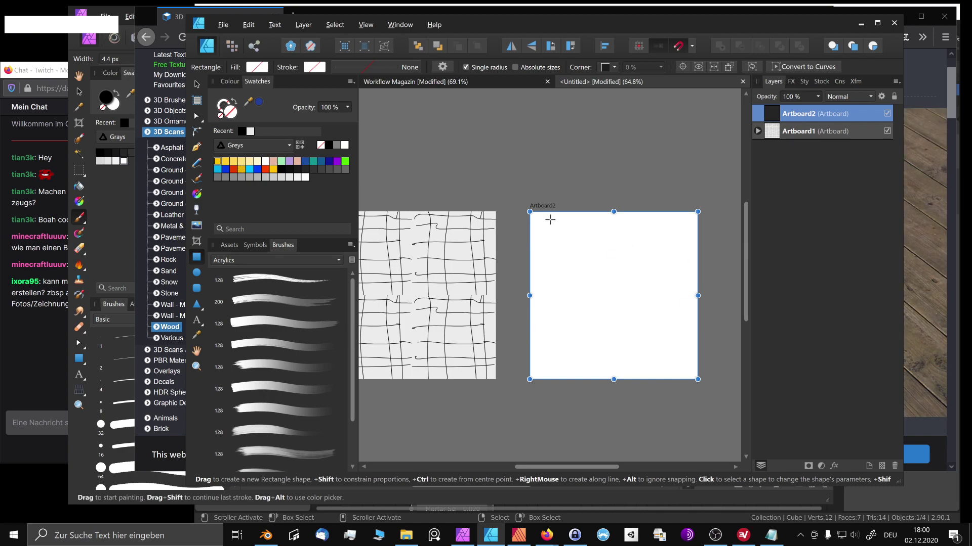
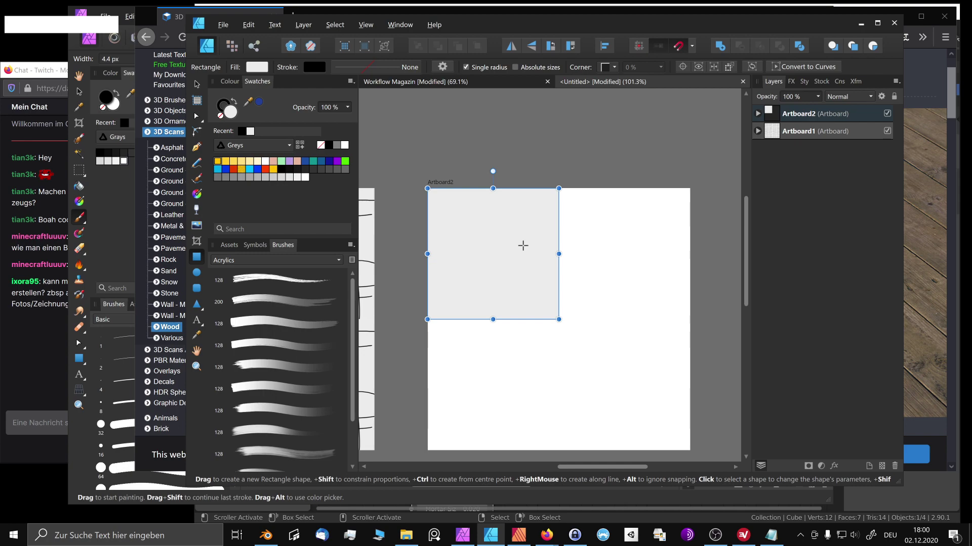
- Switch to the vector brush and start a new document prompt for the stock textures
key(b)
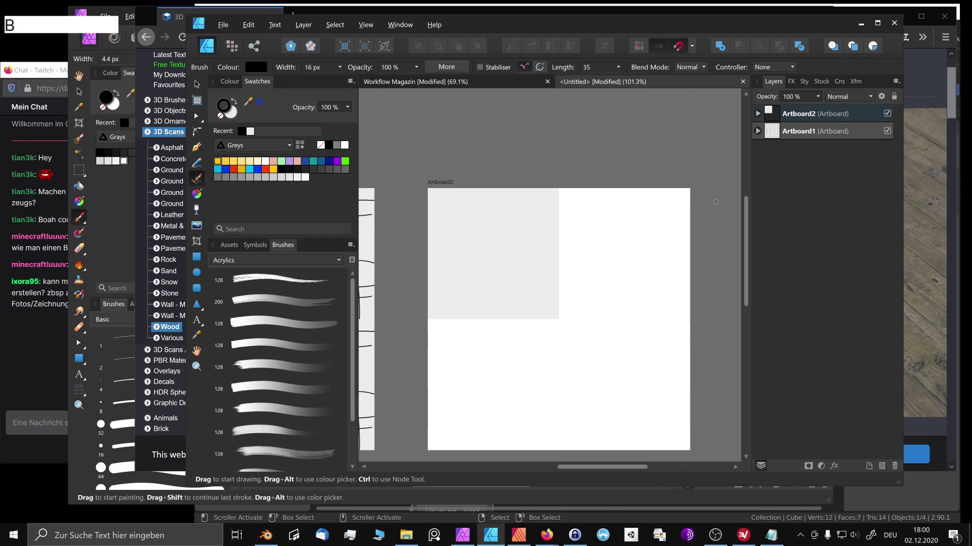
key(ctrl+shift+n)
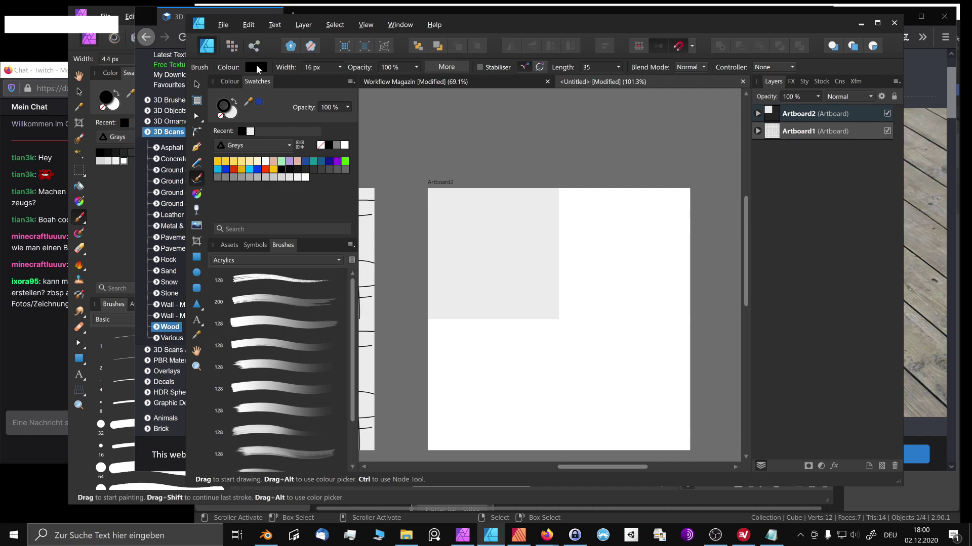
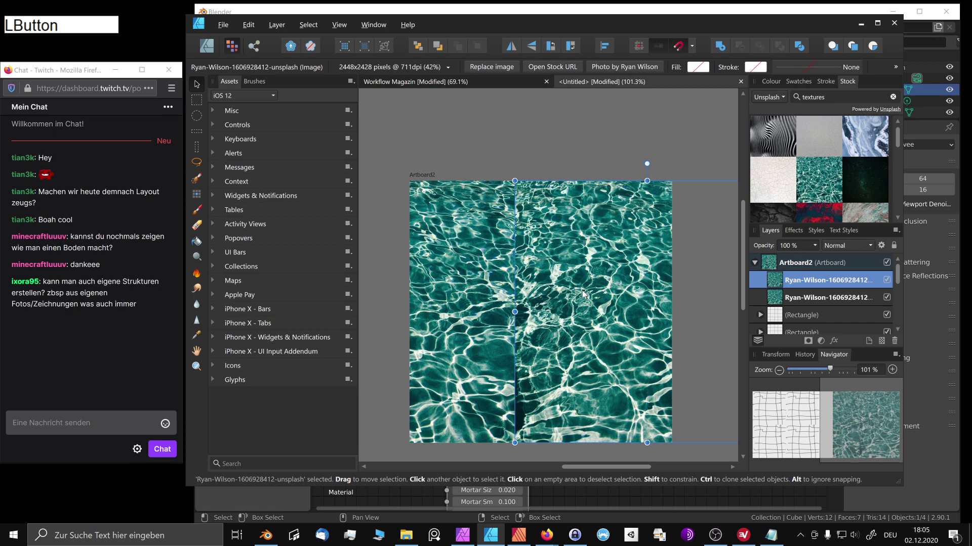
- Leave the water artboard and bring the Blender window with the brick cube to the front
key(BackSpace)
click(467, 288)
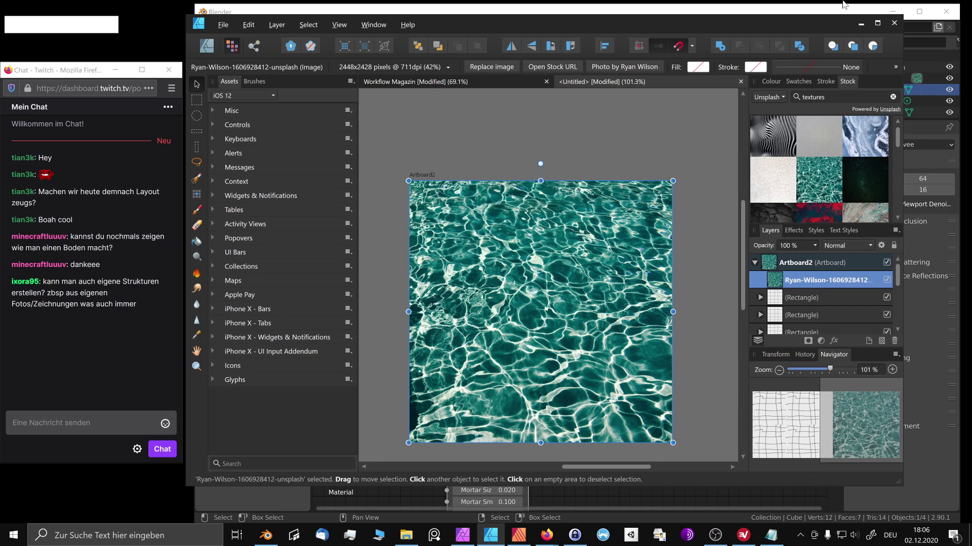
click(870, 22)
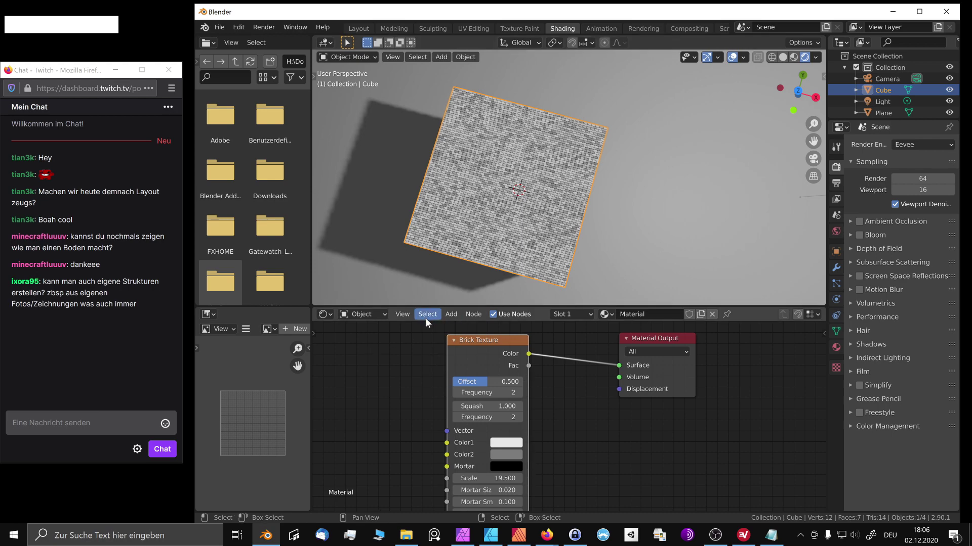
middle_click(593, 183)
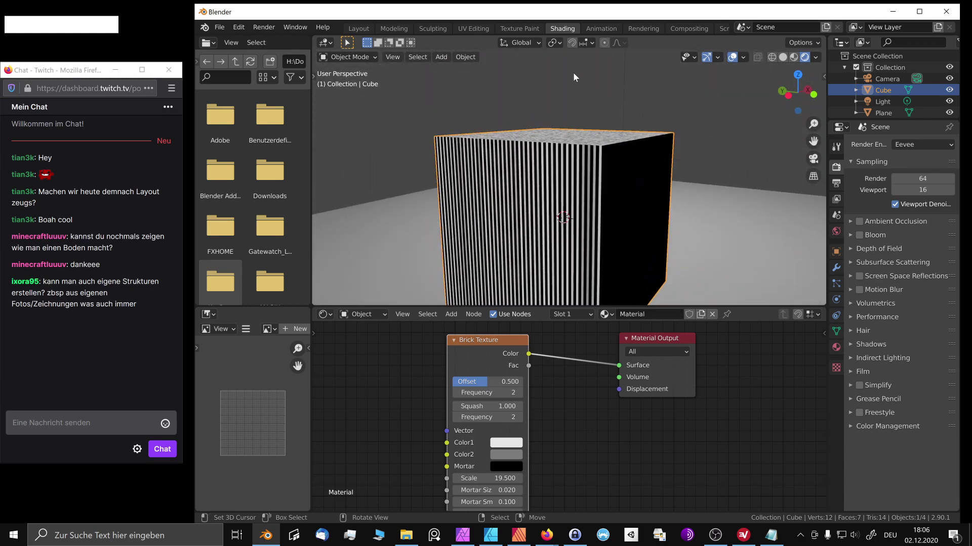
middle_click(650, 190)
middle_click(492, 158)
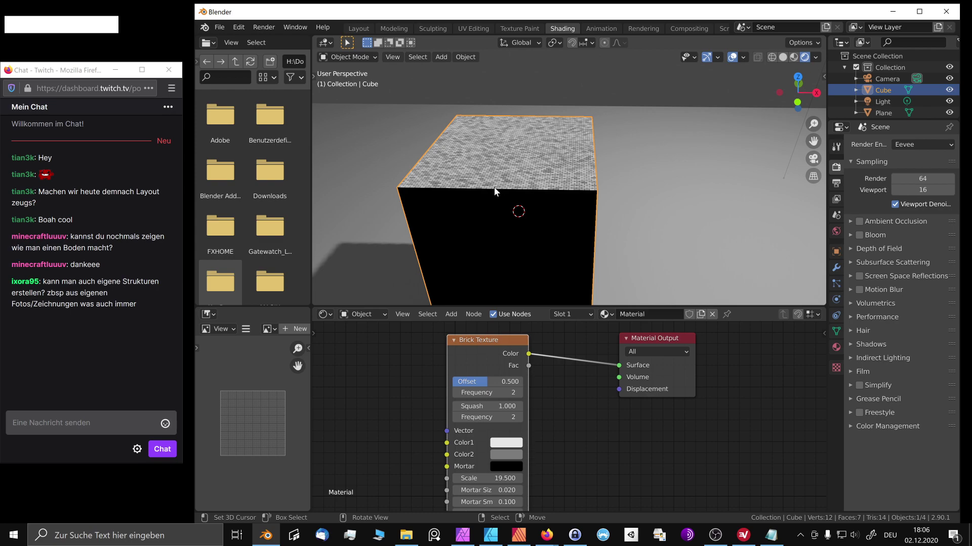
middle_click(607, 179)
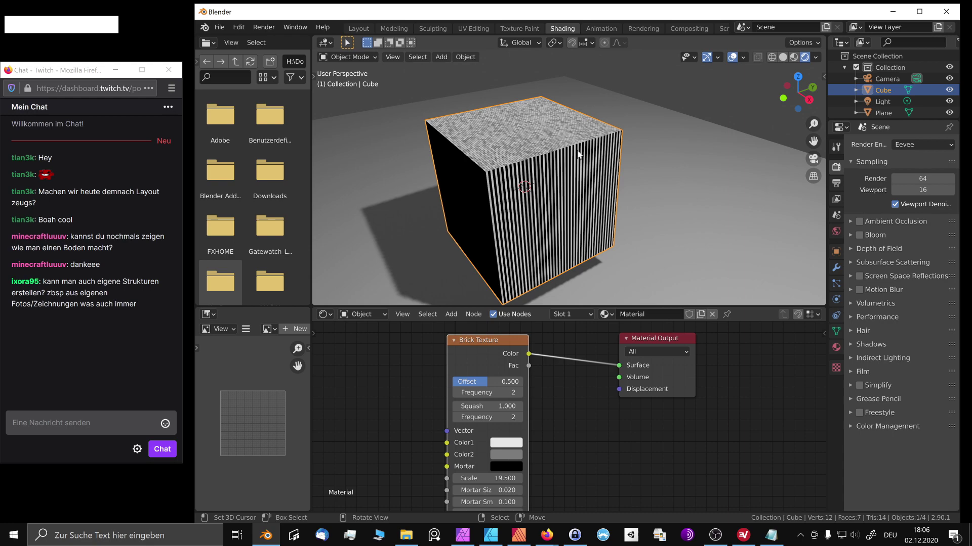
middle_click(514, 106)
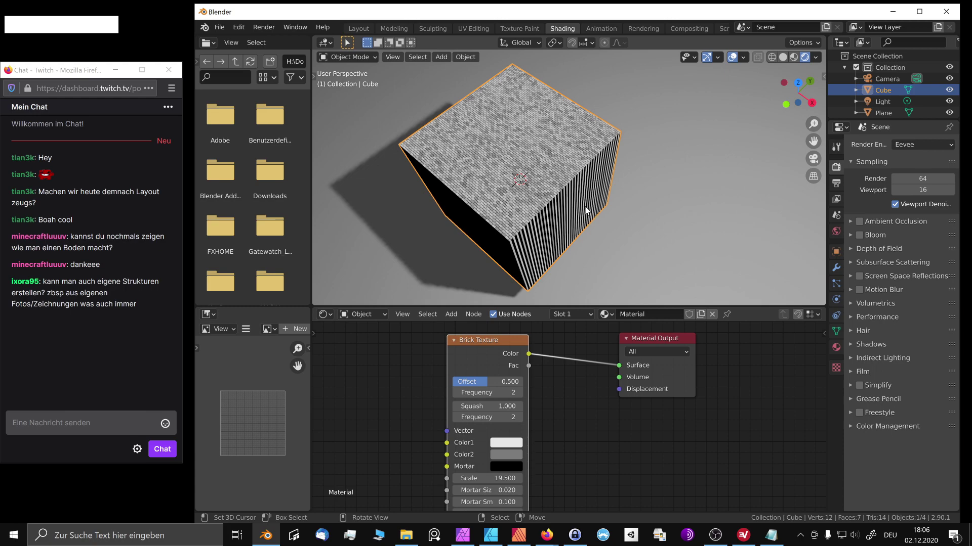
middle_click(551, 172)
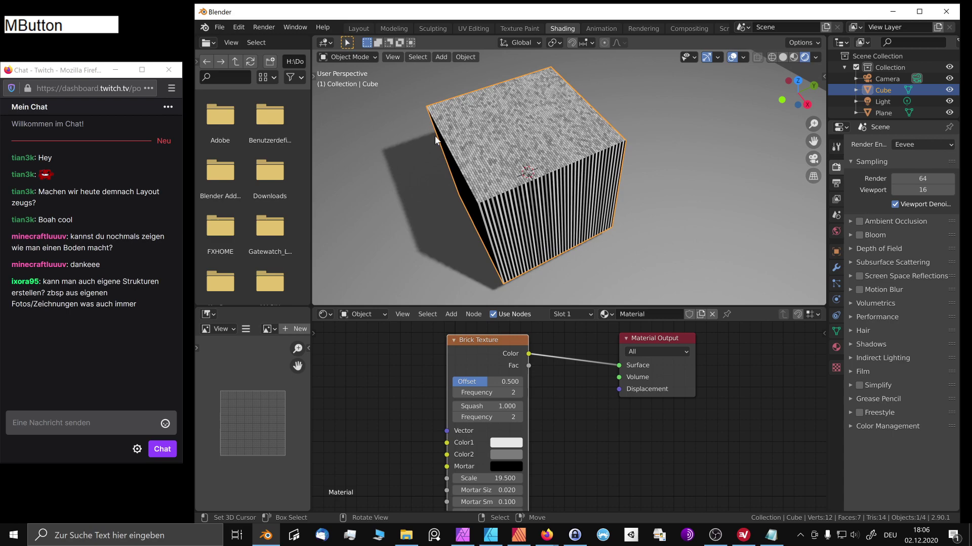
middle_click(486, 207)
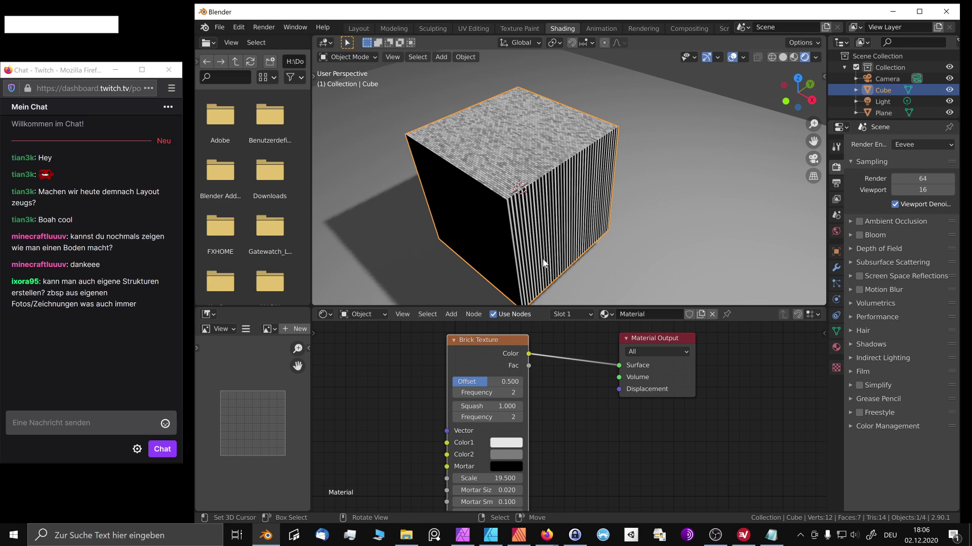
middle_click(589, 239)
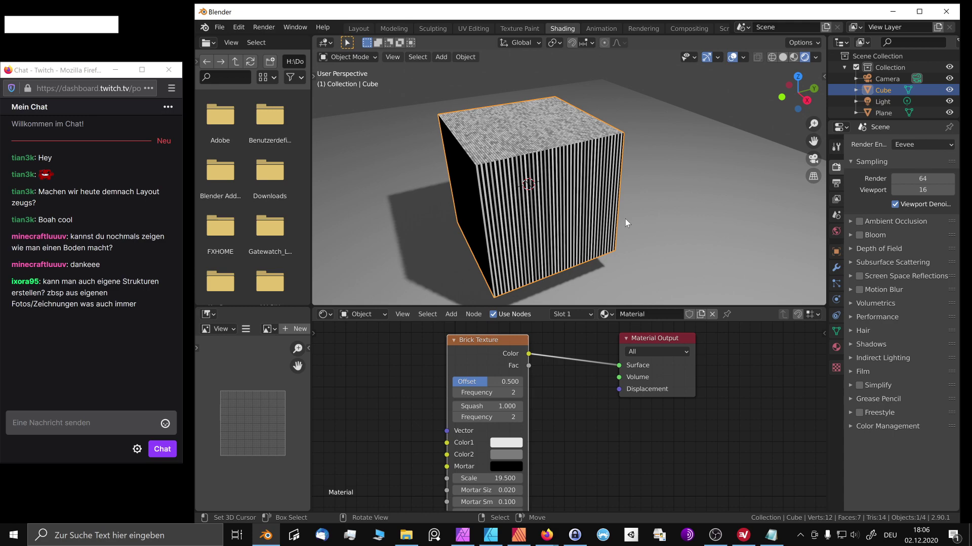
middle_click(463, 145)
middle_click(608, 164)
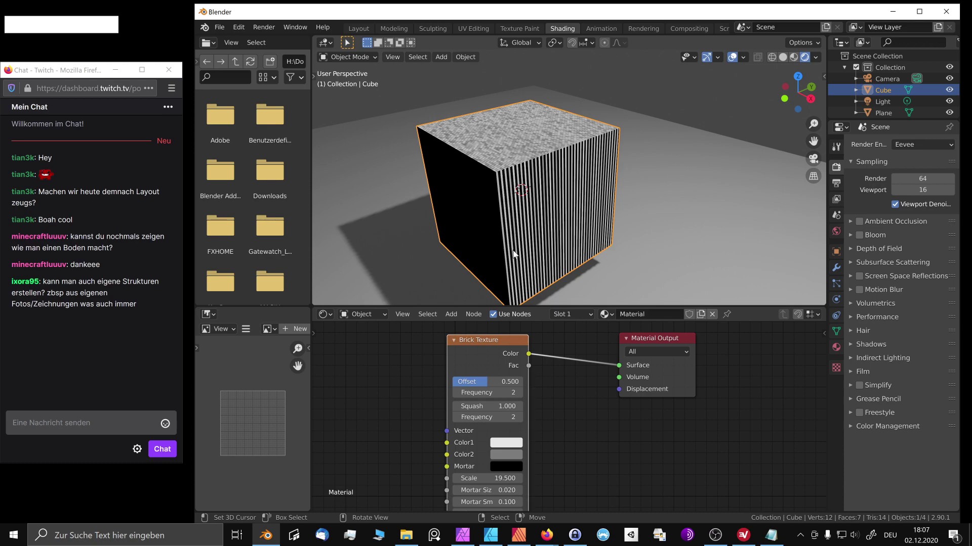
middle_click(445, 178)
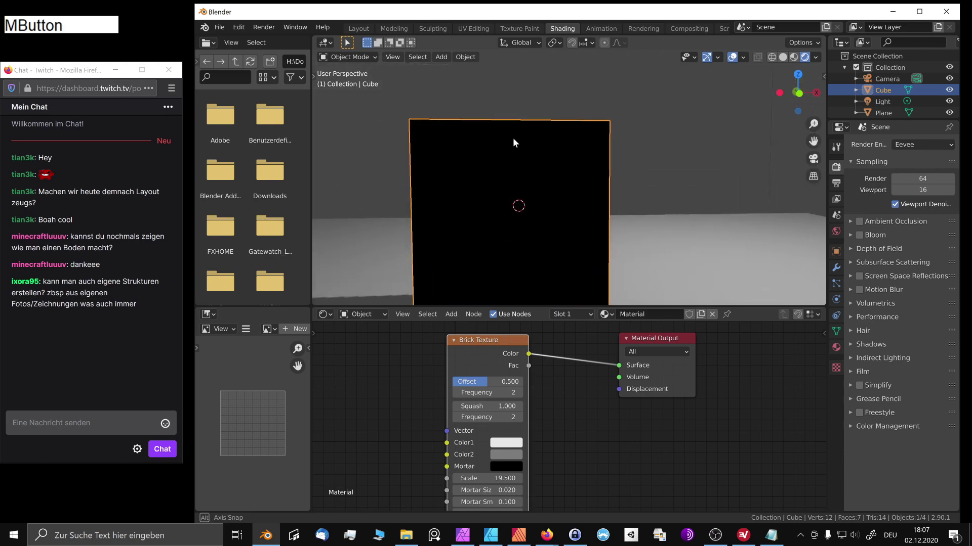
middle_click(439, 178)
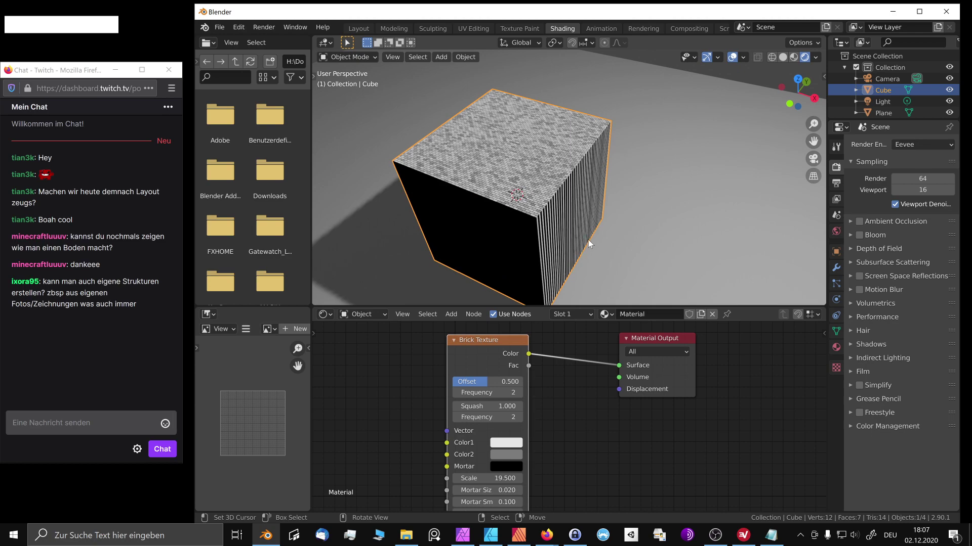
middle_click(581, 218)
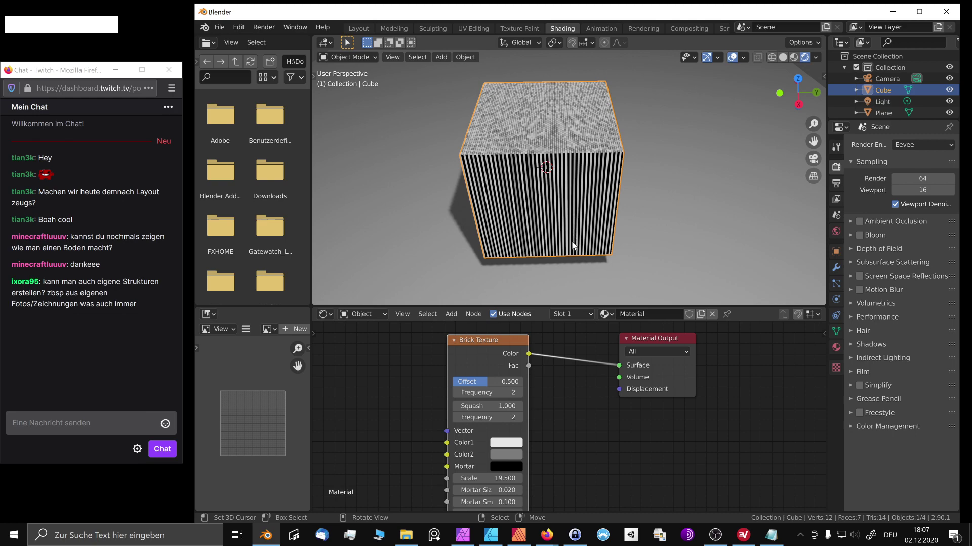
- Move the Brick Texture node left and detach its link from Material Output
click(473, 342)
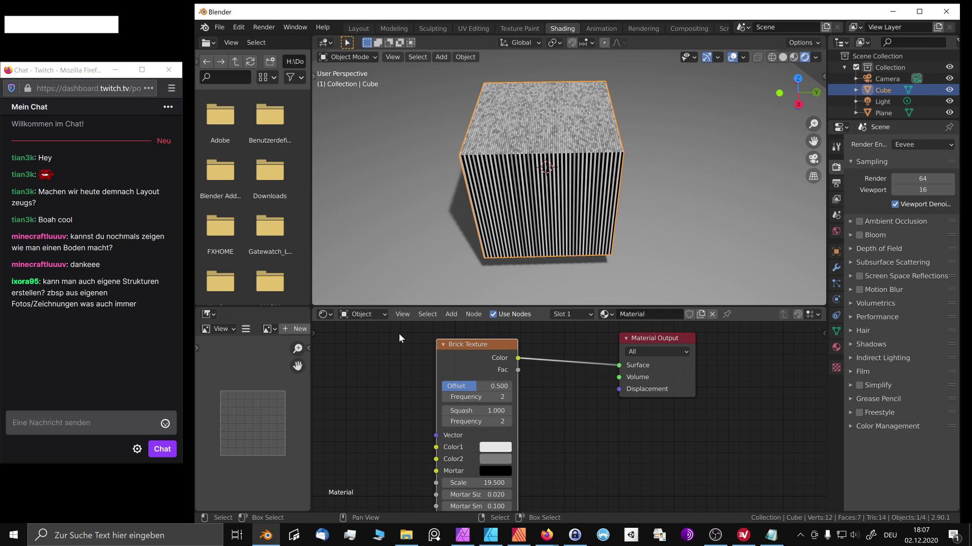
click(472, 347)
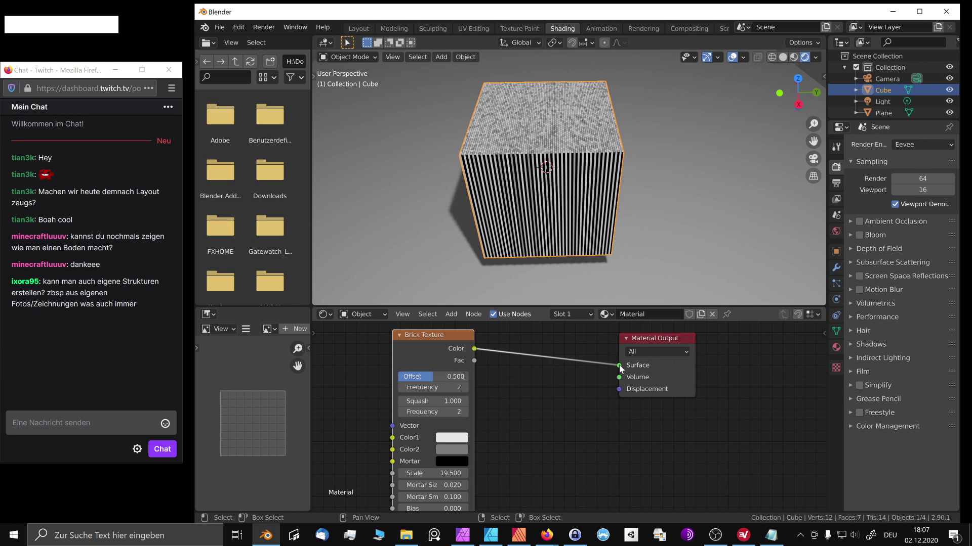
click(621, 368)
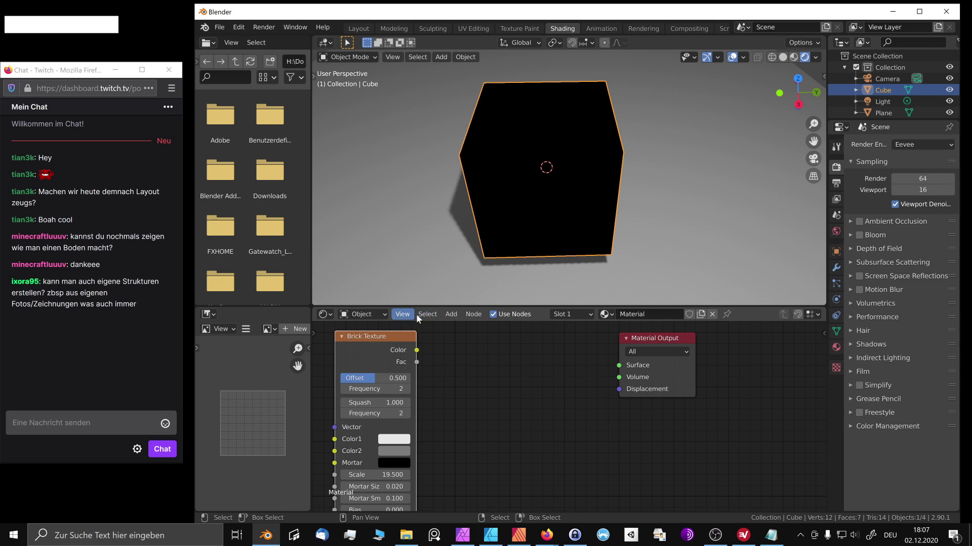
- Add a Principled BSDF shader between the nodes and connect its BSDF to Surface
click(458, 313)
click(451, 316)
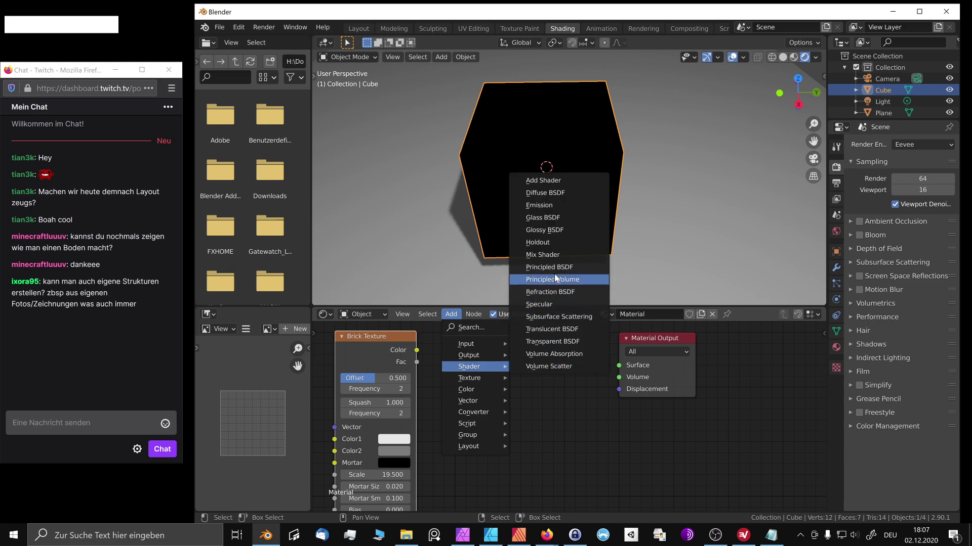
click(559, 274)
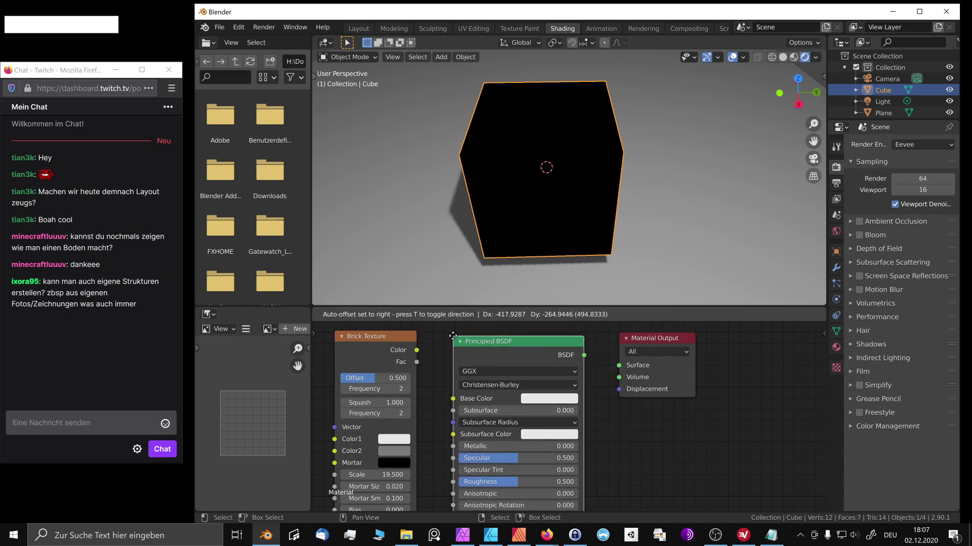
click(444, 333)
click(572, 353)
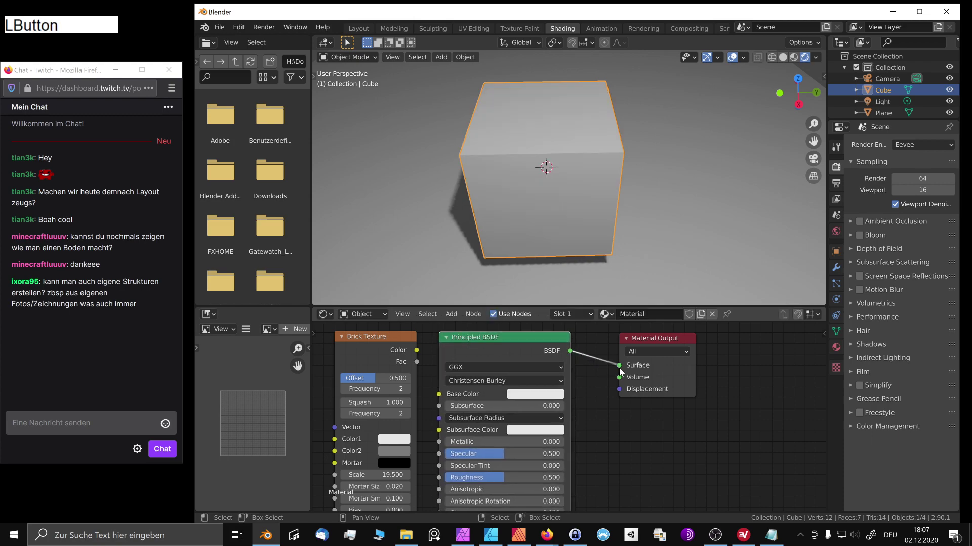
click(402, 338)
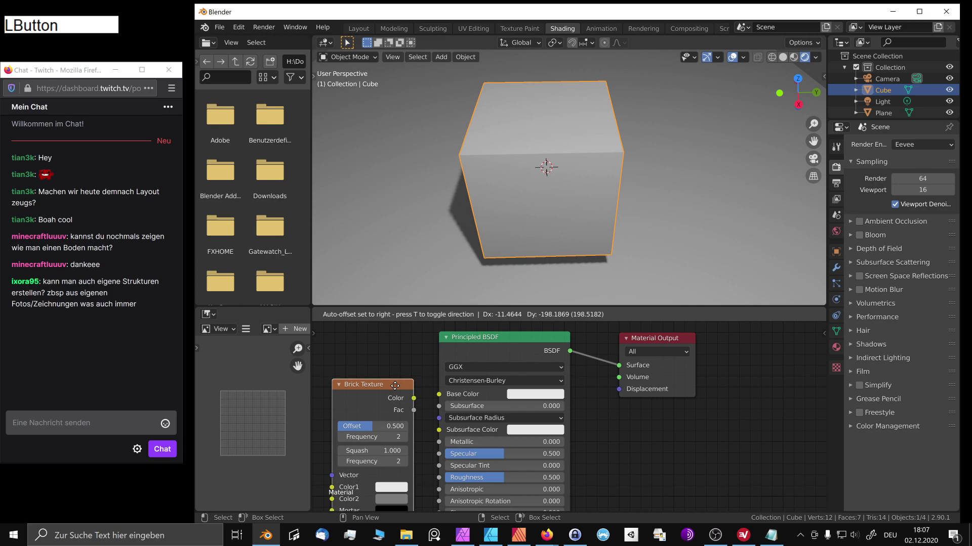